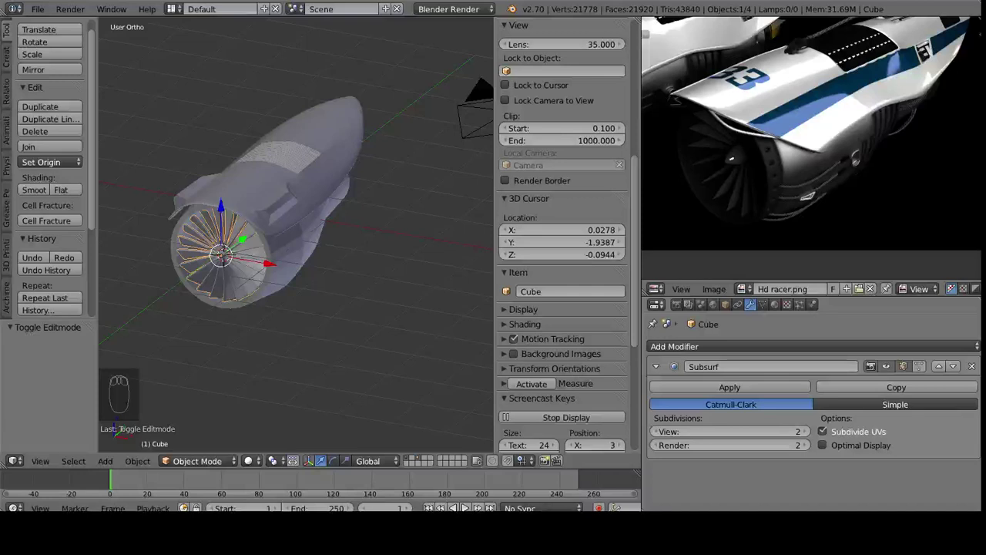
# Give the outer casing cylinder a level-2 Subdivision Surface modifier and enter Edit Mode zoomed on its front lip.
pyautogui.moveTo(302, 237); pyautogui.dragTo(859, 130)
pyautogui.moveTo(366, 255); pyautogui.dragTo(907, 300)
pyautogui.moveTo(247, 295); pyautogui.dragTo(661, 296)
pyautogui.click(731, 346)
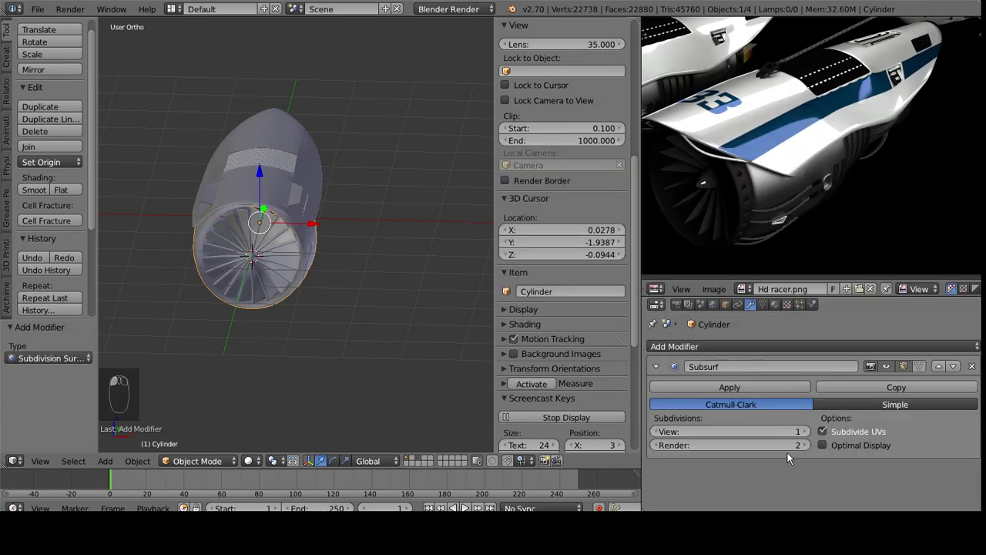
pyautogui.click(805, 435)
pyautogui.moveTo(282, 294); pyautogui.dragTo(146, 218)
pyautogui.moveTo(146, 217); pyautogui.dragTo(41, 192)
pyautogui.click(41, 192)
pyautogui.press('Tab')
pyautogui.moveTo(348, 280); pyautogui.dragTo(304, 287)
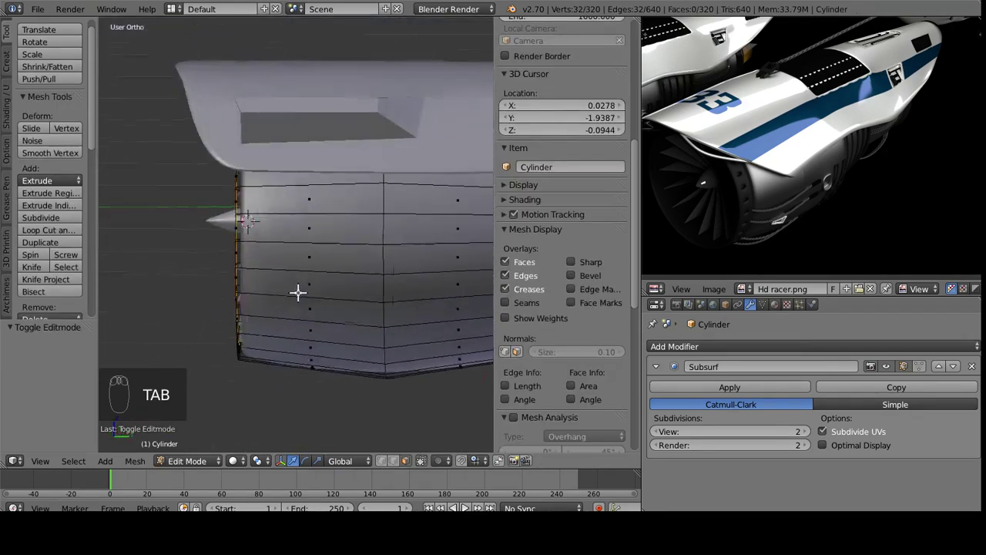
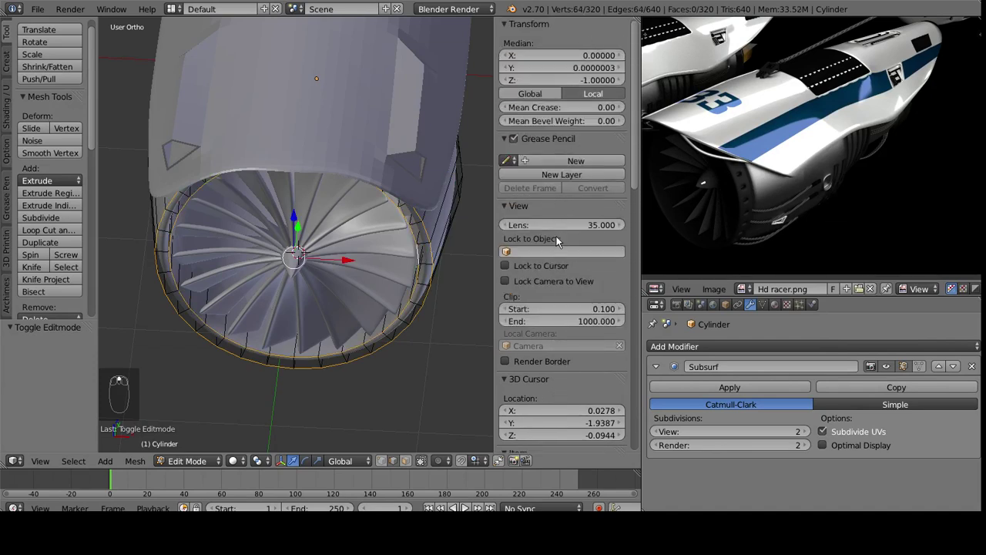
# Select the front-lip edge loop for a full crease and leave Edit Mode to view the casing length.
pyautogui.click(554, 116)
pyautogui.press('Tab')
pyautogui.moveTo(270, 260); pyautogui.dragTo(445, 261)
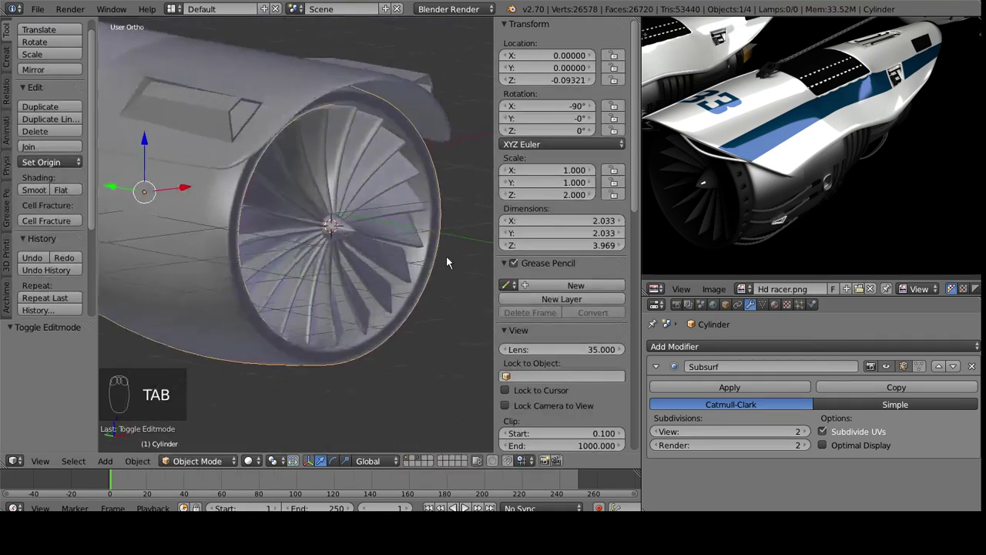
pyautogui.moveTo(252, 262); pyautogui.dragTo(307, 302)
# Scale the casing along its axis to a length of 4.000 and reopen its rear rim in side view.
pyautogui.press('Tab')
pyautogui.moveTo(305, 310); pyautogui.dragTo(593, 111)
pyautogui.click(551, 110)
pyautogui.middleClick(593, 111)
pyautogui.press('Tab')
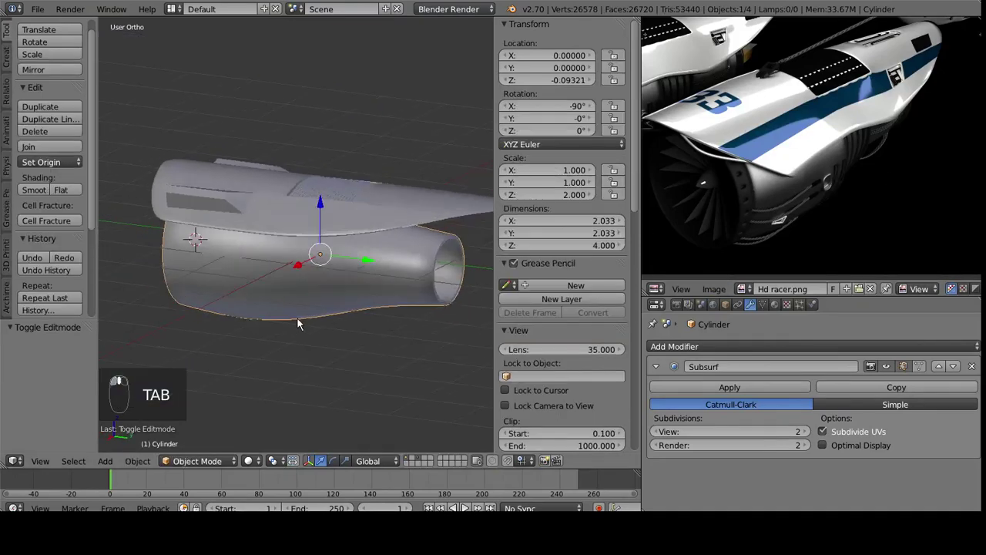
pyautogui.moveTo(308, 326); pyautogui.dragTo(211, 293)
# Taper the casing's rear edge ring inward in Edit Mode, keeping a 1.0 crease on the rim loop.
pyautogui.press('Tab')
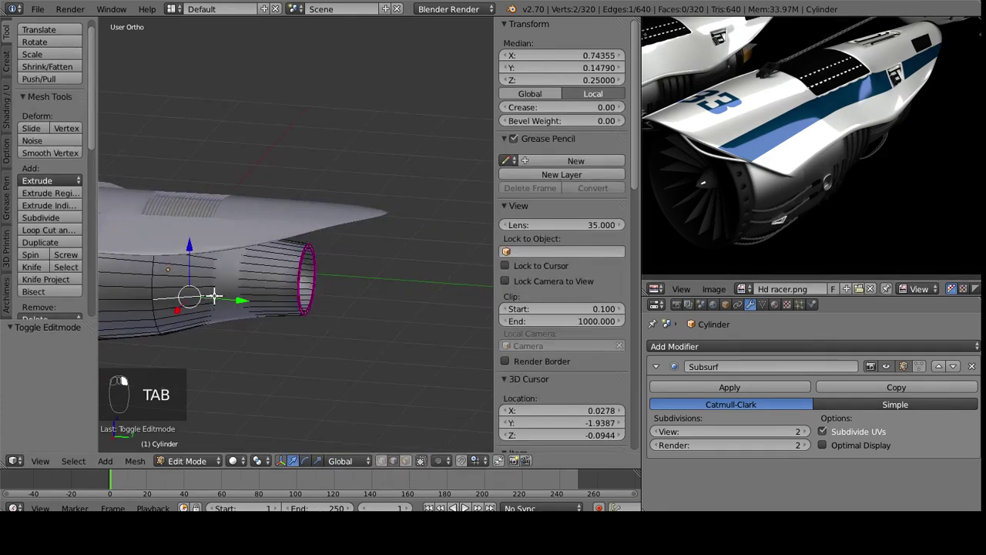
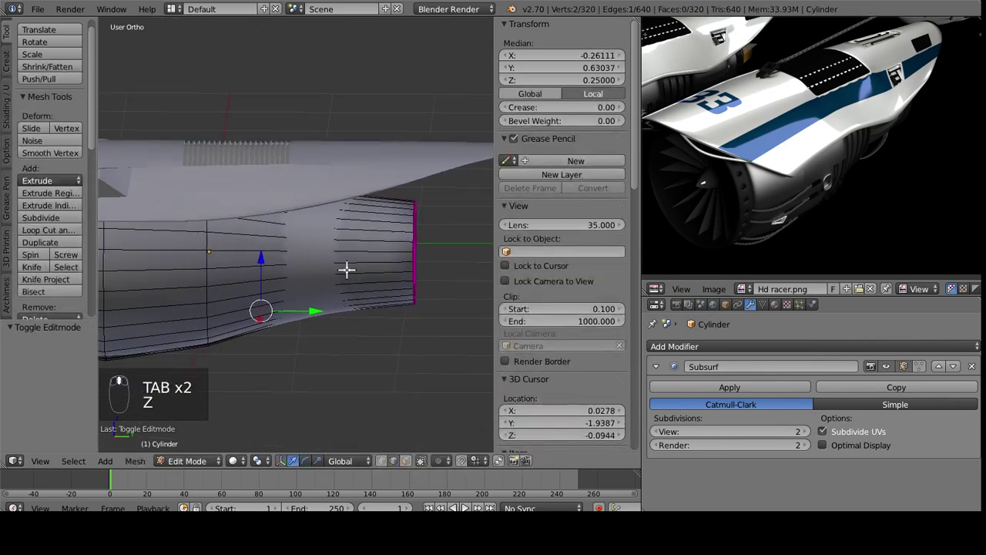
pyautogui.moveTo(342, 302); pyautogui.dragTo(366, 302)
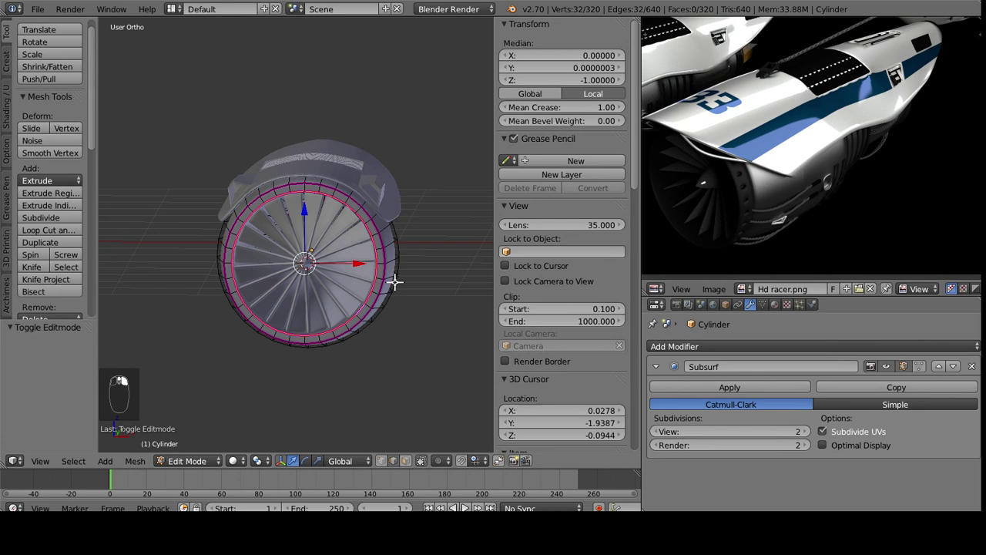
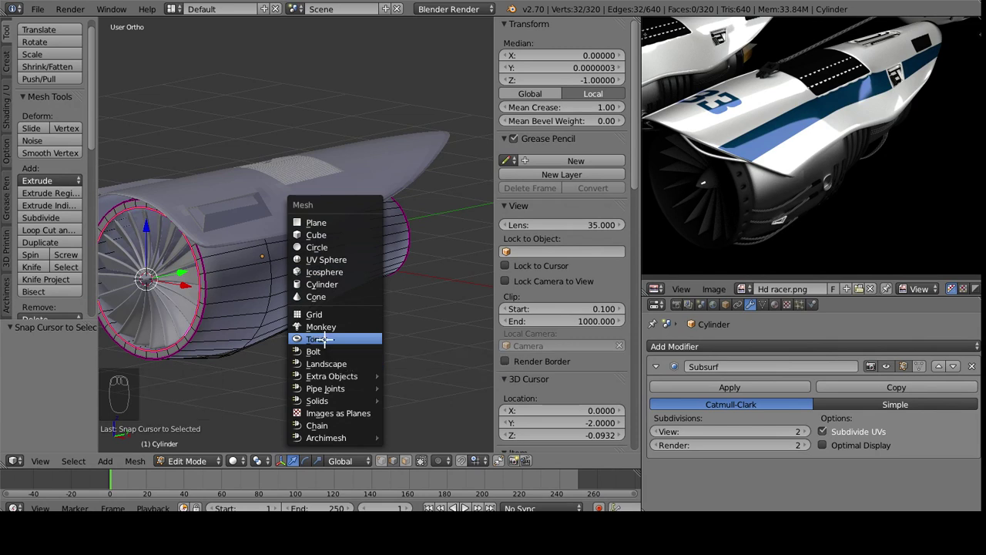
# Filter the Addons list to confirm the Extra Objects add-on is enabled.
pyautogui.click(42, 13)
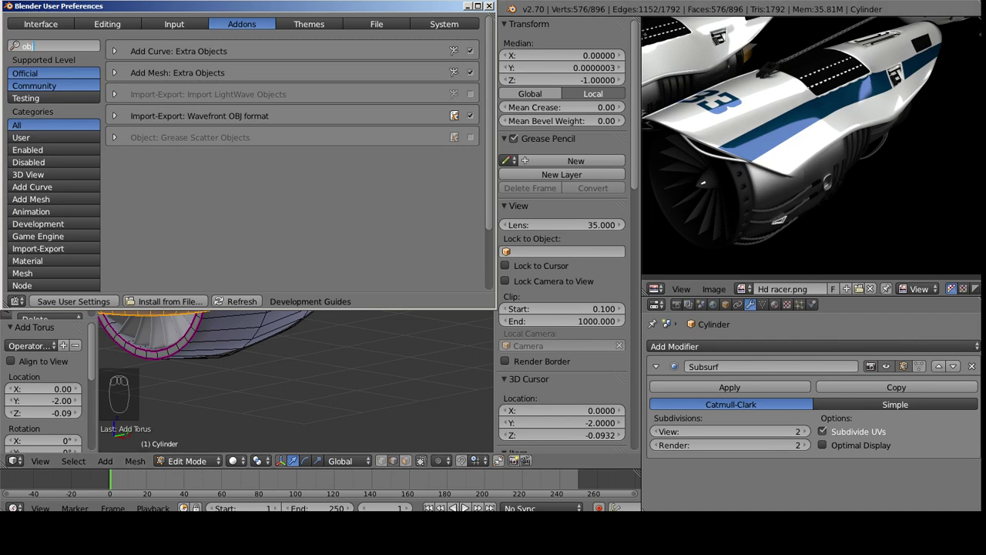
pyautogui.moveTo(311, 327); pyautogui.dragTo(44, 365)
# Close preferences, set the torus radii to fit the casing front, and switch to Right Ortho view.
pyautogui.click(44, 365)
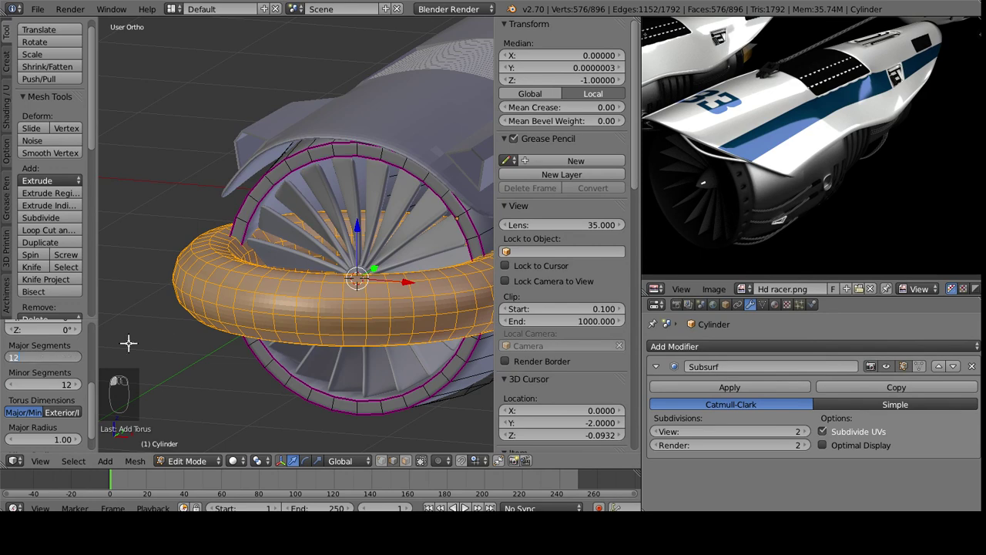
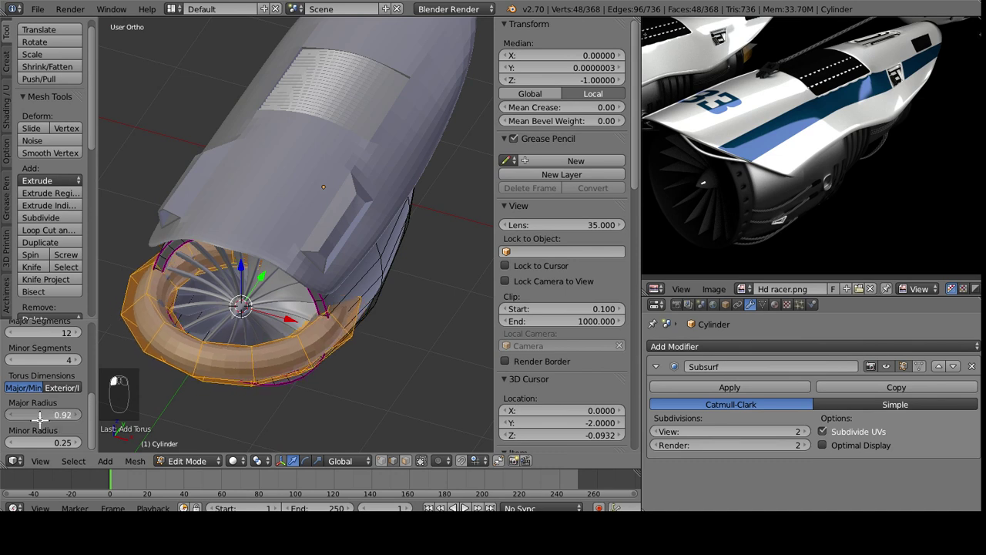
pyautogui.middleClick(53, 421)
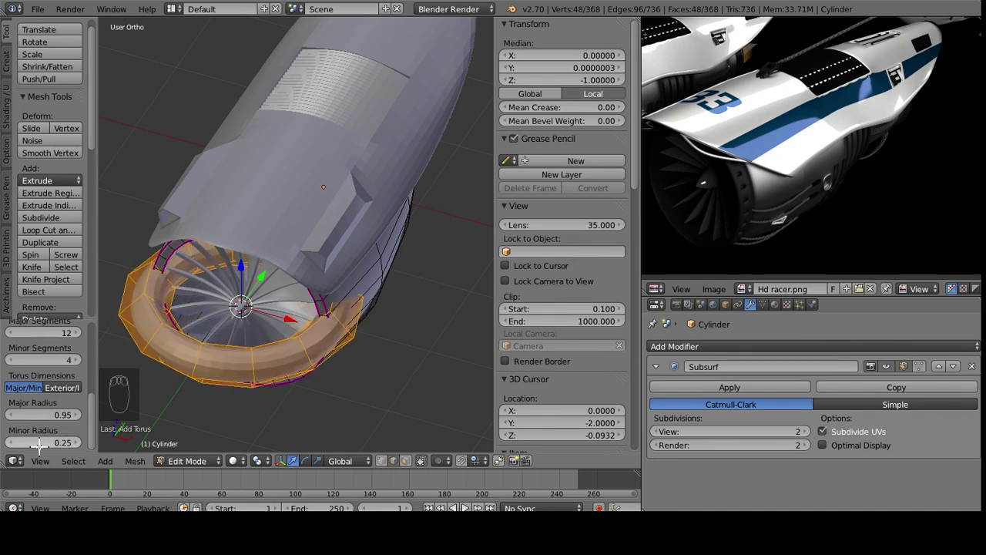
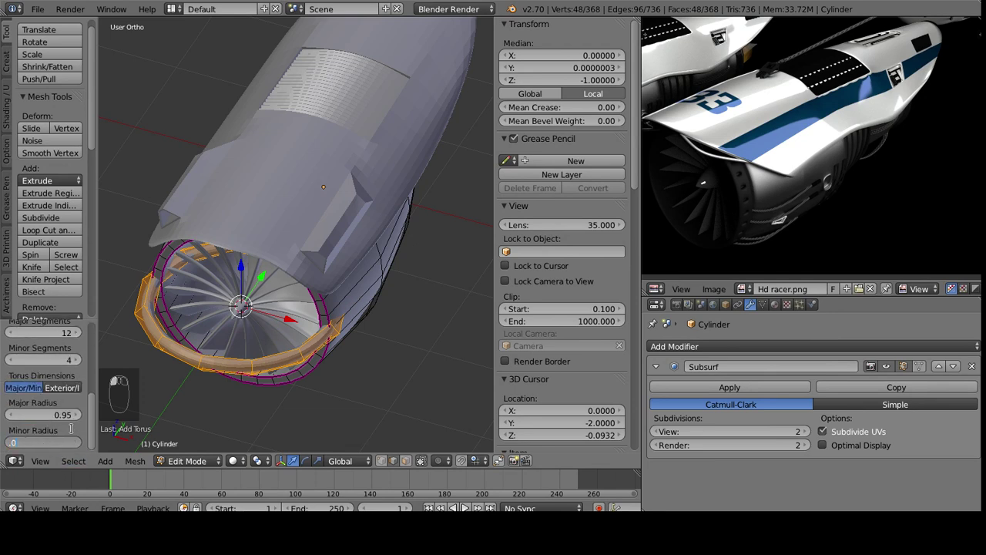
pyautogui.click(55, 413)
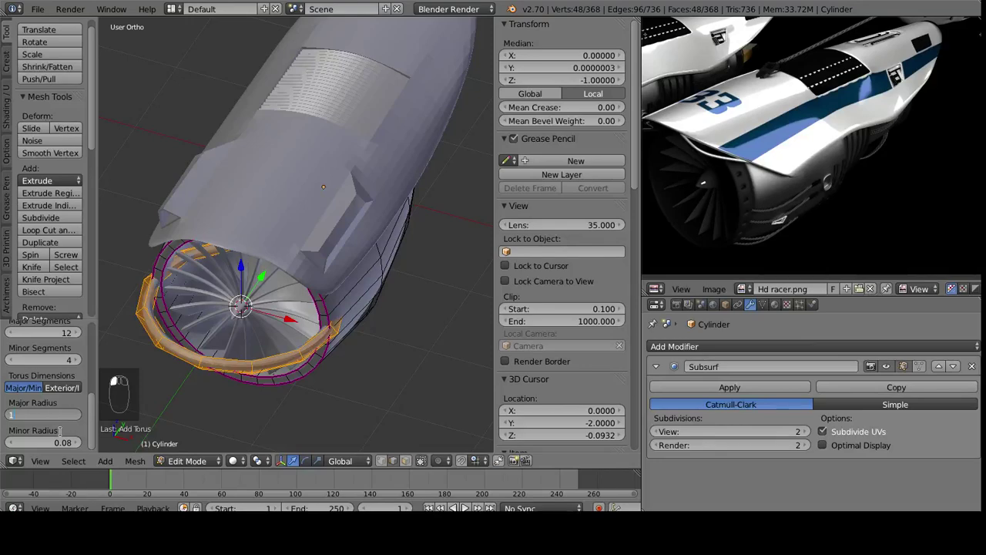
pyautogui.press('KP_3')
# Move the slim ring toward the casing rear and resize it to fit the body.
pyautogui.moveTo(340, 281); pyautogui.dragTo(378, 327)
pyautogui.press('r')
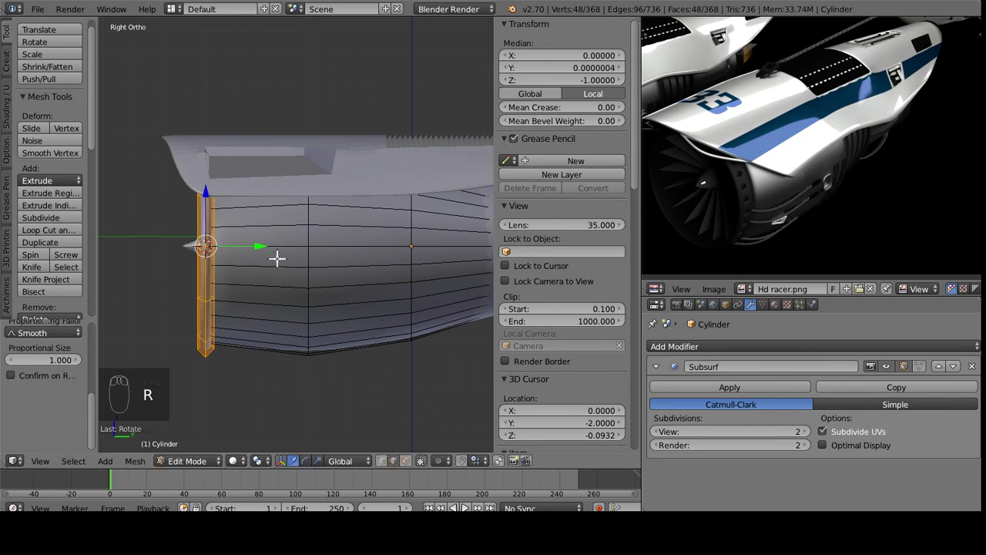
pyautogui.moveTo(247, 241); pyautogui.dragTo(425, 173)
pyautogui.moveTo(377, 246); pyautogui.dragTo(395, 234)
pyautogui.press('s')
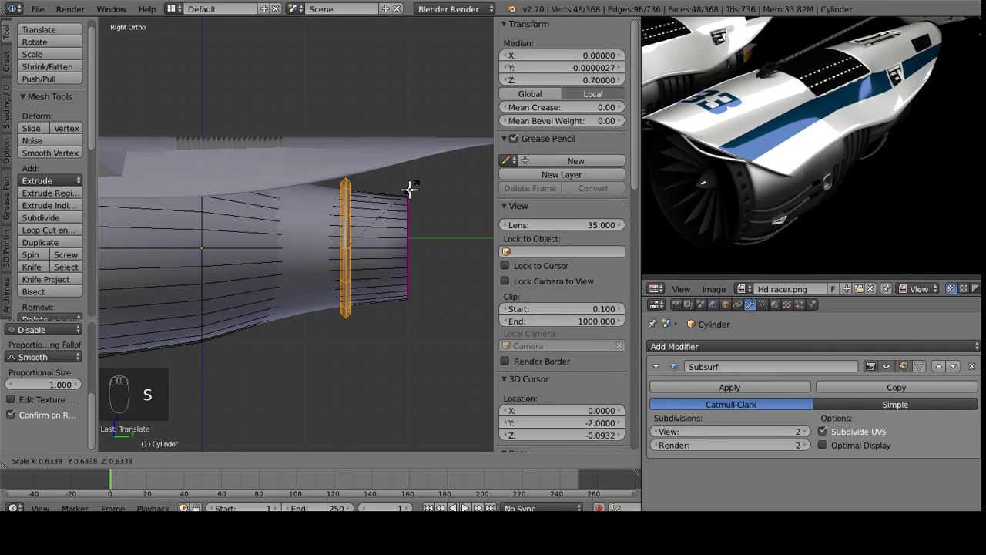
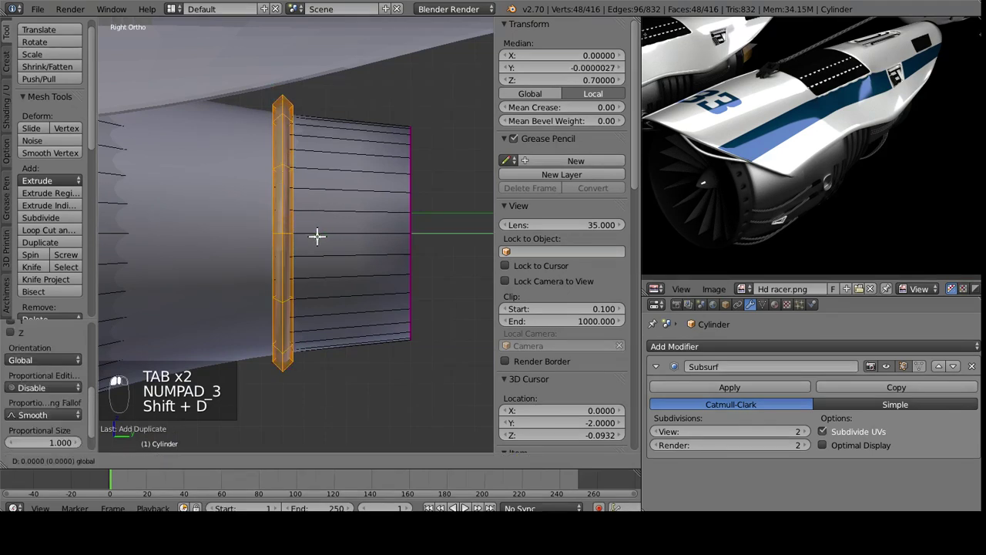
# Duplicate the ring several times along the casing axis as rib bands and view the result in Object Mode.
pyautogui.press('s')
pyautogui.moveTo(316, 232); pyautogui.dragTo(265, 230)
pyautogui.press('shift+d')
pyautogui.press('s')
pyautogui.click(265, 229)
pyautogui.press('Tab')
pyautogui.moveTo(254, 274); pyautogui.dragTo(213, 290)
pyautogui.moveTo(211, 286); pyautogui.dragTo(763, 171)
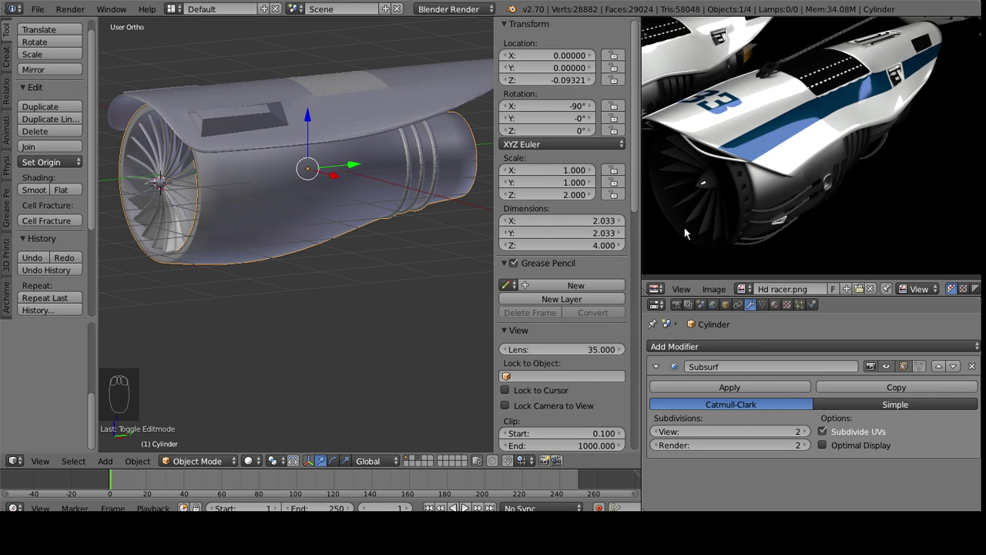
# Add edge loops near the casing front with Ctrl+R in side view to define the lip.
pyautogui.moveTo(230, 193); pyautogui.dragTo(753, 231)
pyautogui.moveTo(310, 303); pyautogui.dragTo(285, 271)
pyautogui.press('Tab')
pyautogui.press('KP_3')
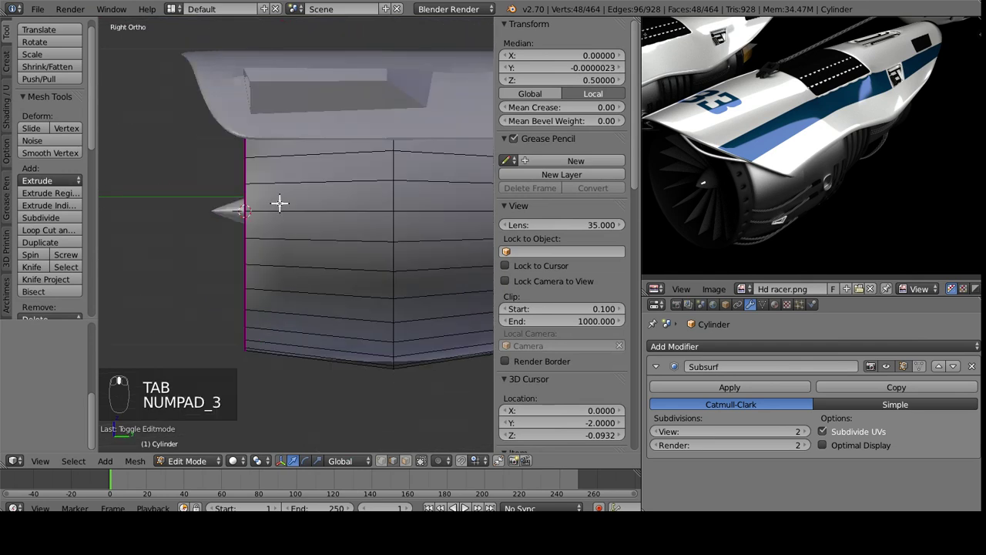
pyautogui.press('ctrl+r')
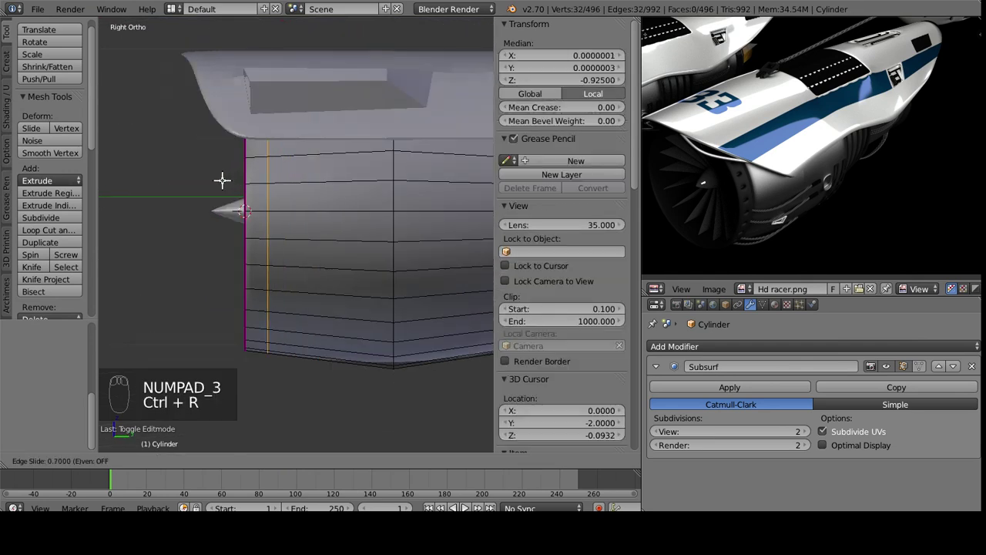
pyautogui.click(225, 178)
pyautogui.press('e')
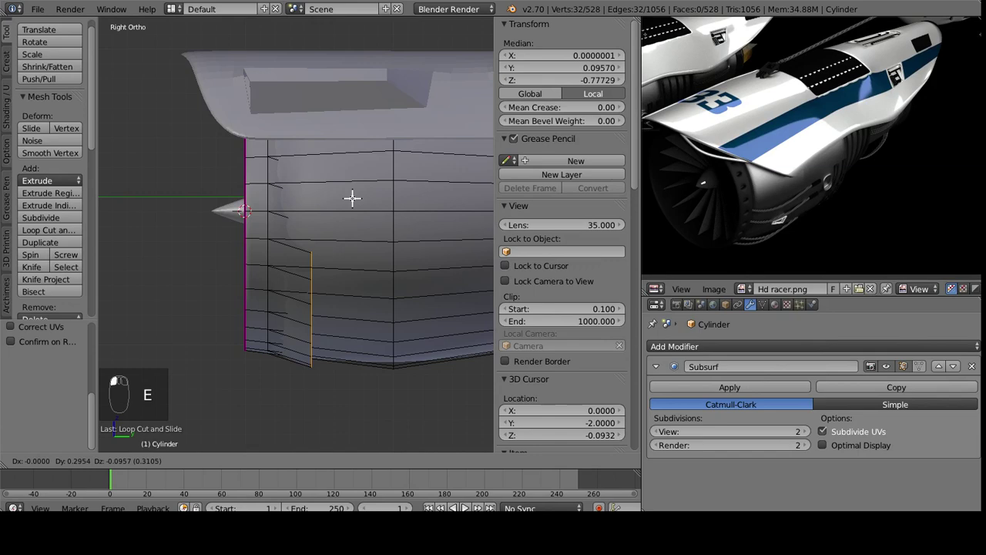
pyautogui.press('ctrl+z')
pyautogui.press('ctrl+r')
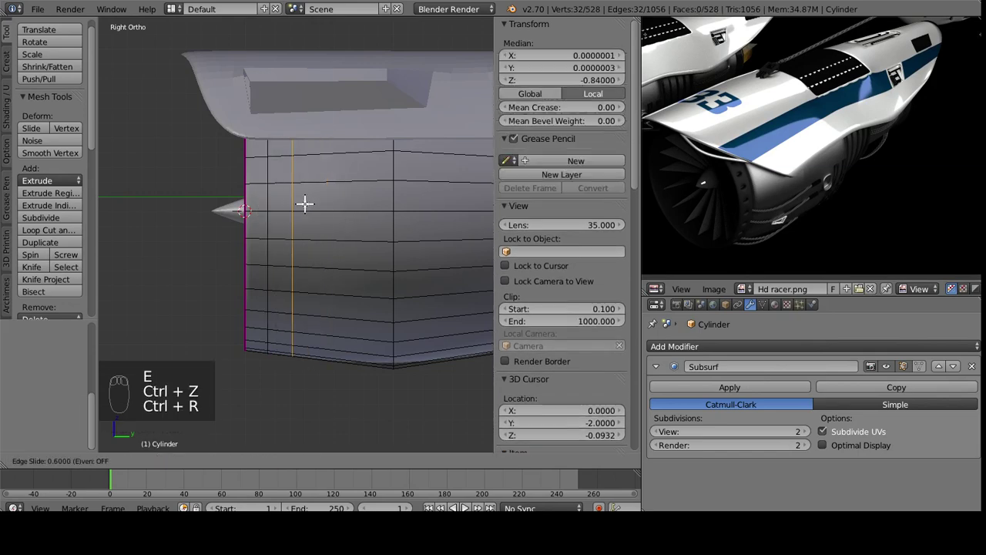
pyautogui.click(299, 203)
# Extrude the front rim ring and scale it inward into a rounded inner lip, then view it smoothed.
pyautogui.moveTo(295, 277); pyautogui.dragTo(414, 468)
pyautogui.click(415, 467)
pyautogui.moveTo(307, 311); pyautogui.dragTo(416, 230)
pyautogui.press('ctrl+z')
pyautogui.click(382, 227)
pyautogui.press('e')
pyautogui.click(415, 230)
pyautogui.moveTo(415, 229); pyautogui.dragTo(464, 128)
pyautogui.press('s')
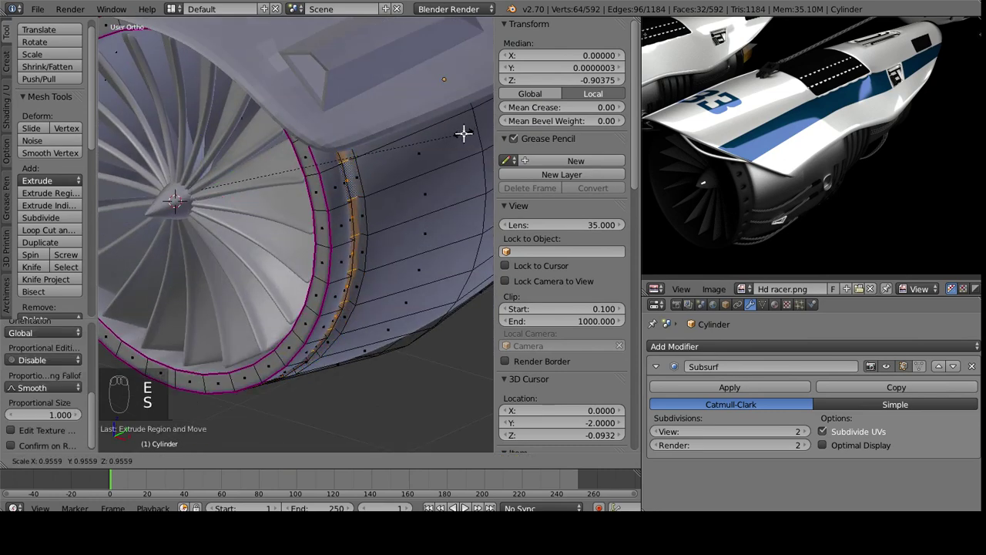
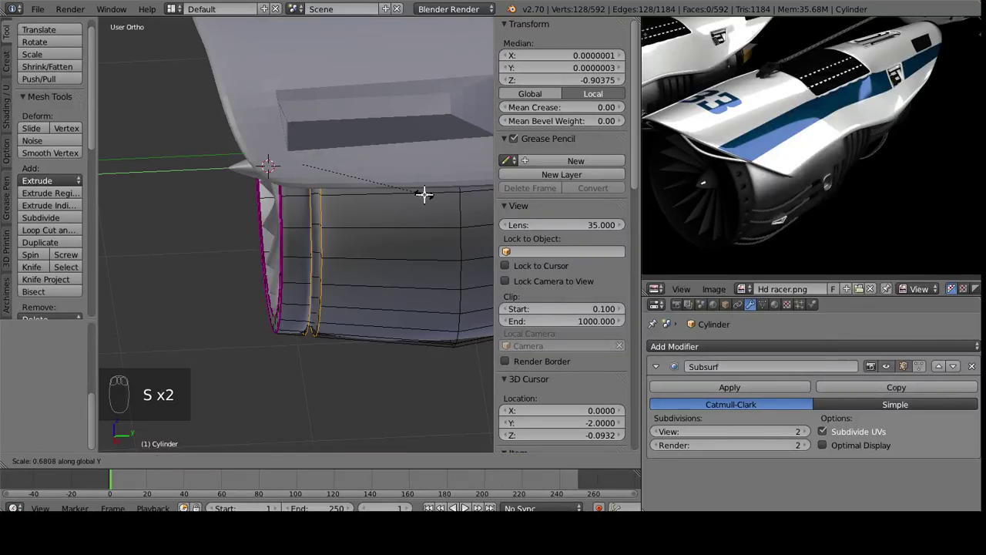
pyautogui.click(399, 196)
pyautogui.press('Tab')
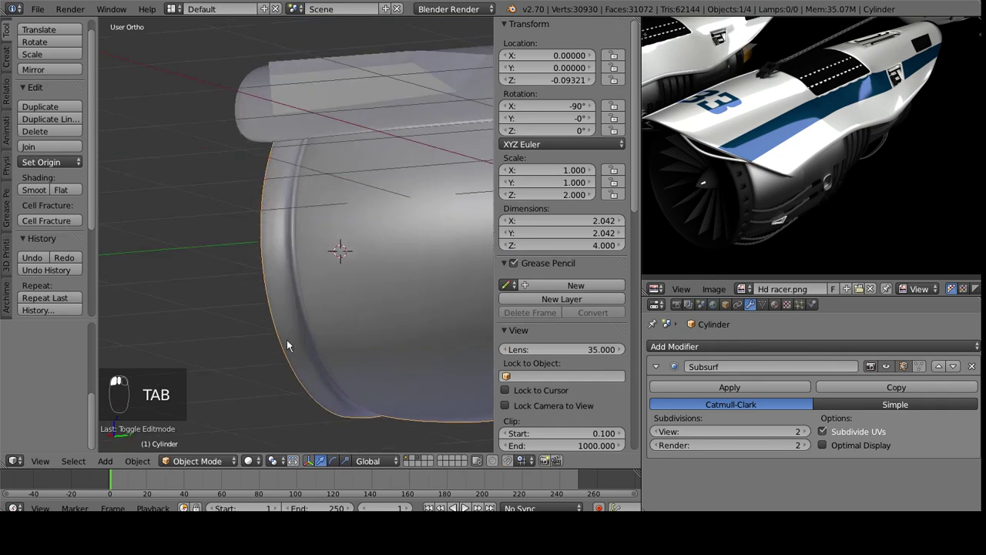
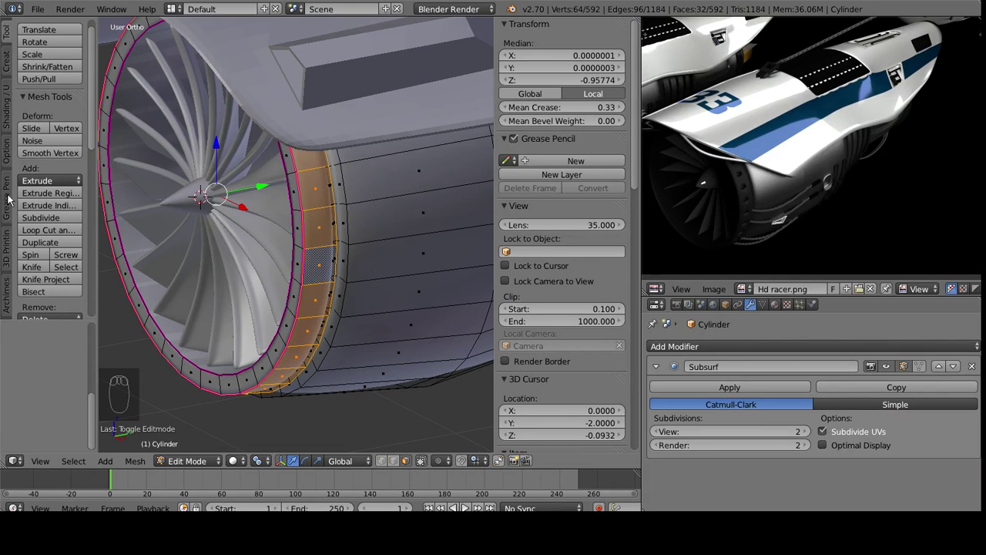
# Inset alternating intake-ring faces individually and sharpen their edges with a strong crease.
pyautogui.click(57, 210)
pyautogui.press('s')
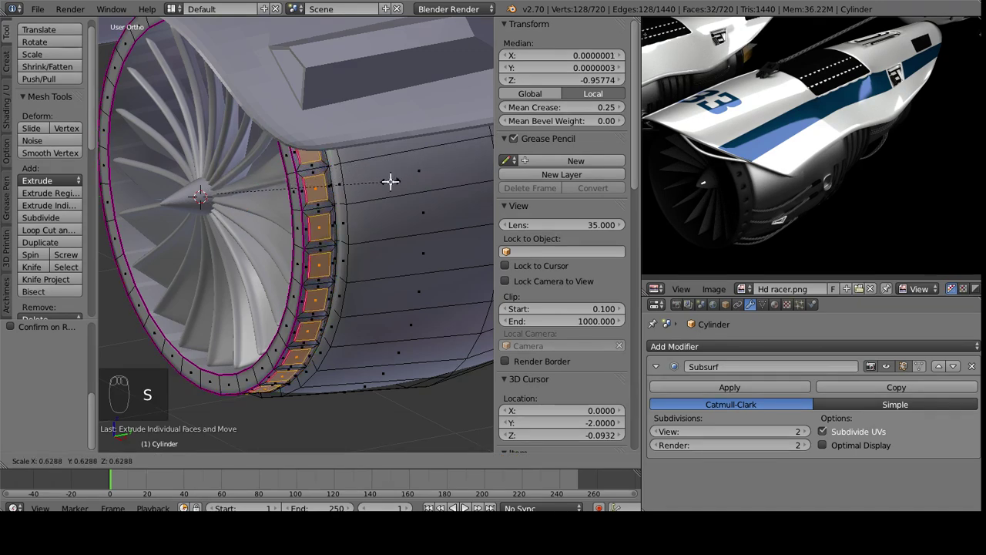
pyautogui.click(391, 179)
pyautogui.moveTo(371, 198); pyautogui.dragTo(444, 191)
pyautogui.click(548, 112)
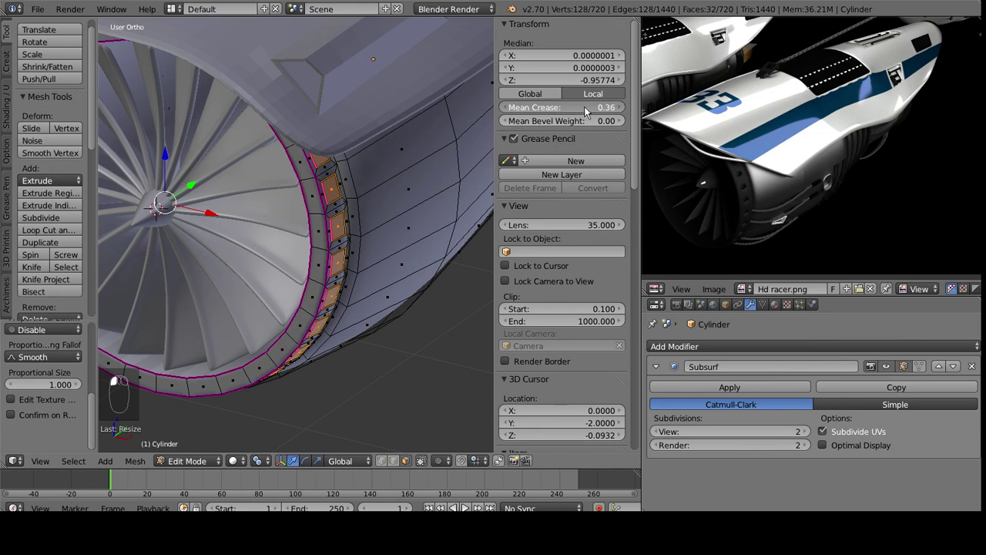
pyautogui.press('e')
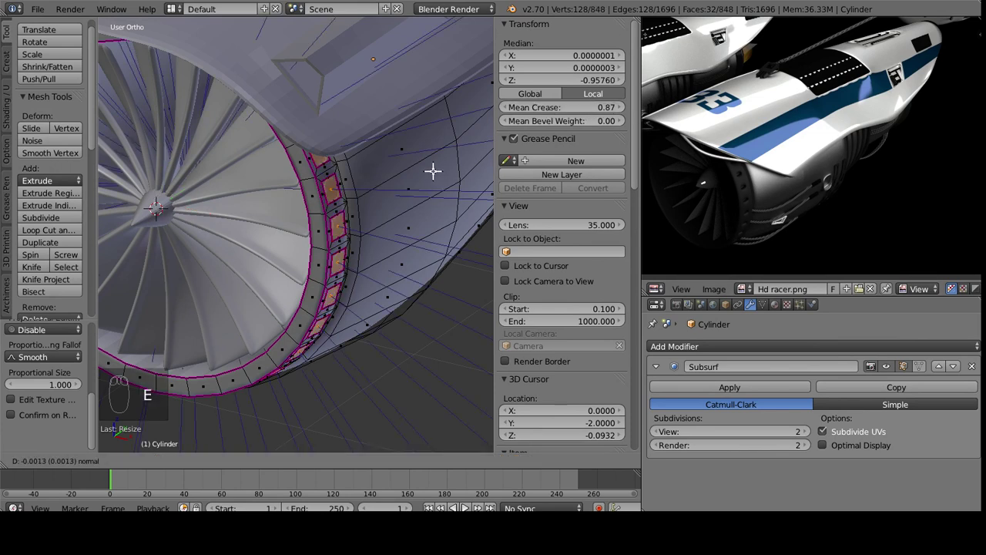
pyautogui.moveTo(431, 167); pyautogui.dragTo(406, 161)
# Scale the dimple faces inward into recessed vent pockets and view the ring in Object Mode.
pyautogui.press('s')
pyautogui.rightClick(406, 162)
pyautogui.click(269, 460)
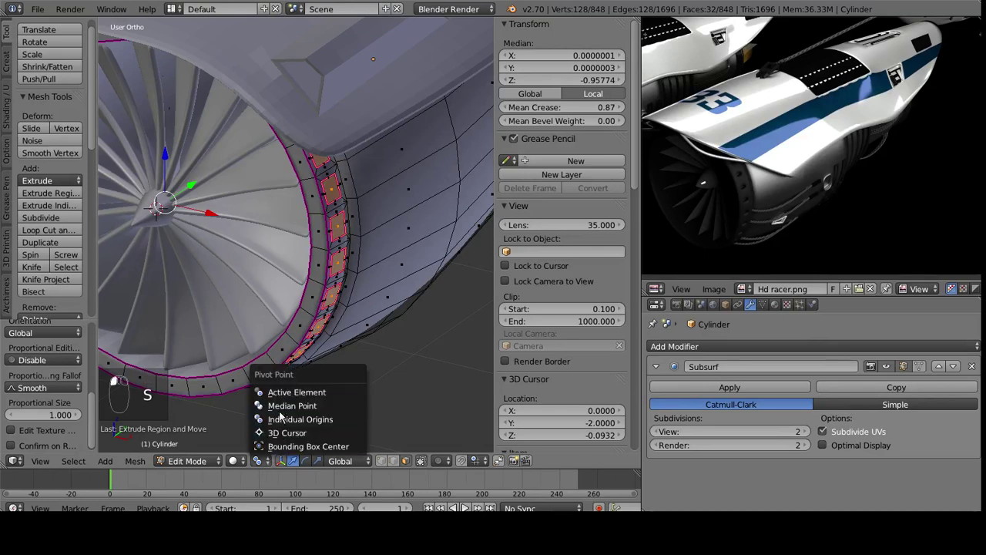
pyautogui.press('s')
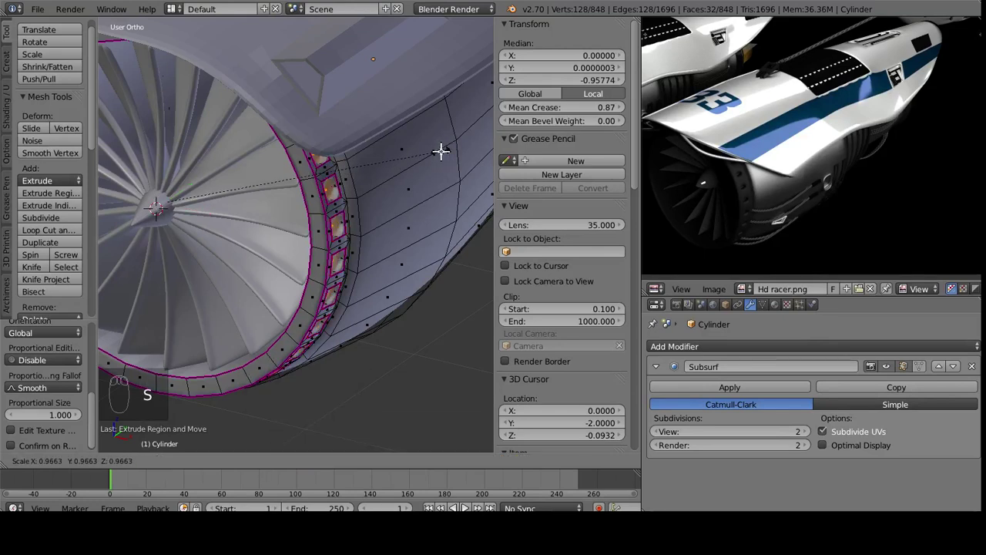
pyautogui.moveTo(440, 147); pyautogui.dragTo(361, 180)
pyautogui.moveTo(412, 178); pyautogui.dragTo(259, 177)
pyautogui.press('Tab')
pyautogui.moveTo(314, 220); pyautogui.dragTo(299, 167)
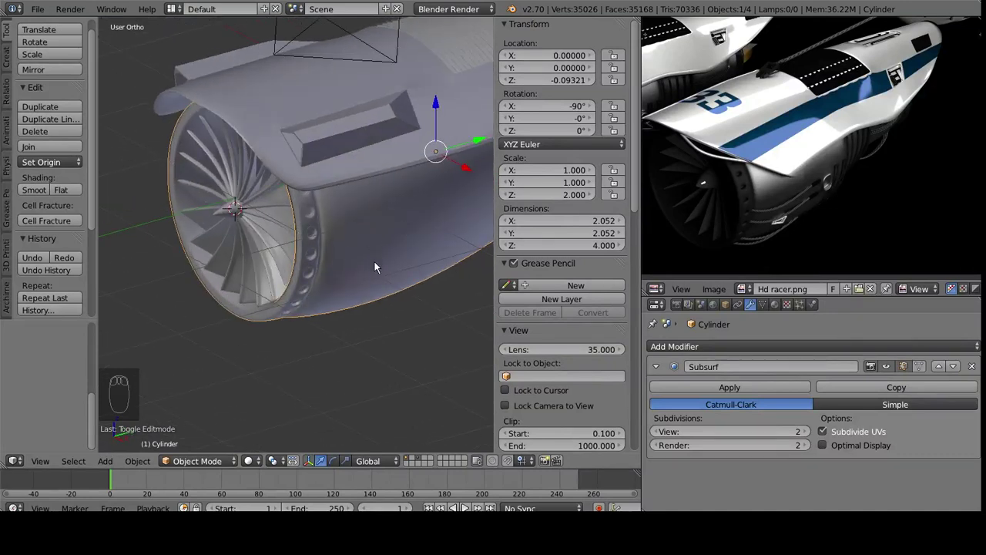
# Reopen the casing mesh and select an edge loop behind the vent pockets carrying a 0.99 crease.
pyautogui.moveTo(255, 248); pyautogui.dragTo(335, 260)
pyautogui.press('Tab')
pyautogui.moveTo(447, 254); pyautogui.dragTo(396, 496)
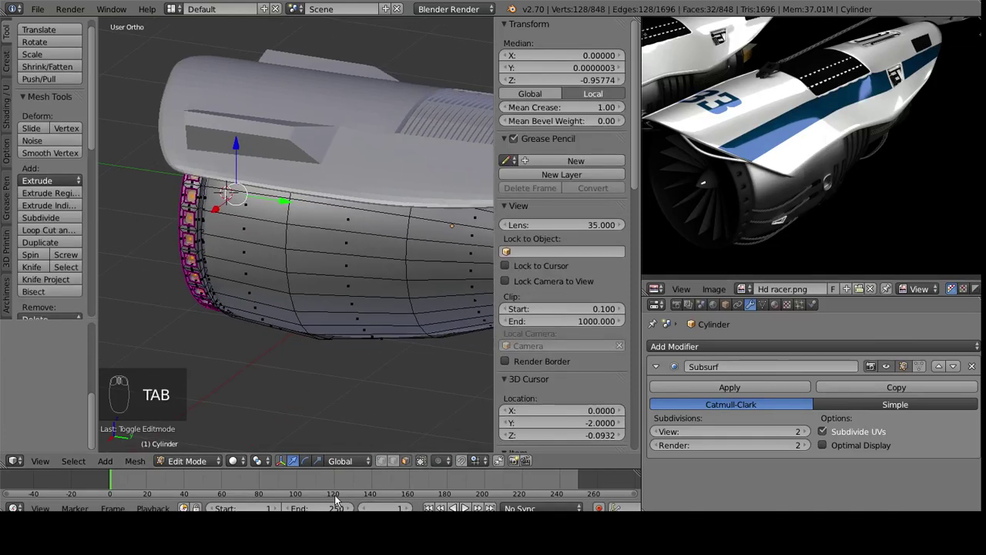
pyautogui.click(397, 465)
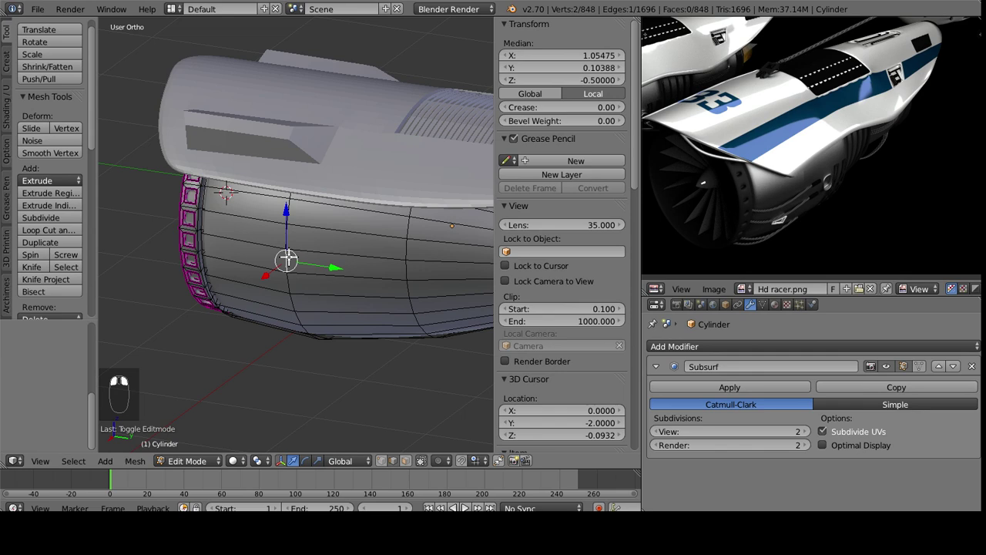
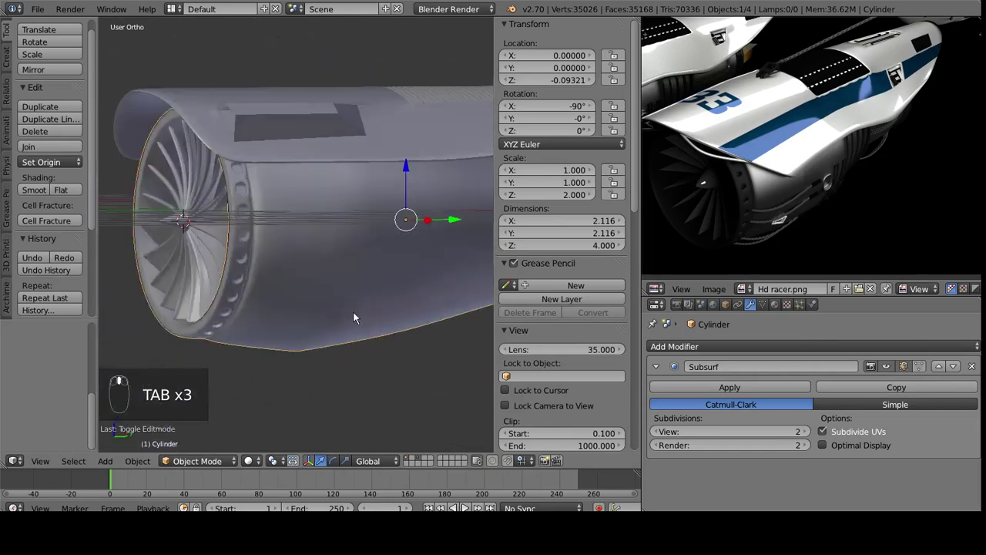
pyautogui.press('ctrl+z')
pyautogui.press('Tab')
# Rotate and reposition the selection from Top Ortho view along the nacelle side.
pyautogui.middleClick(249, 324)
pyautogui.moveTo(252, 283); pyautogui.dragTo(863, 182)
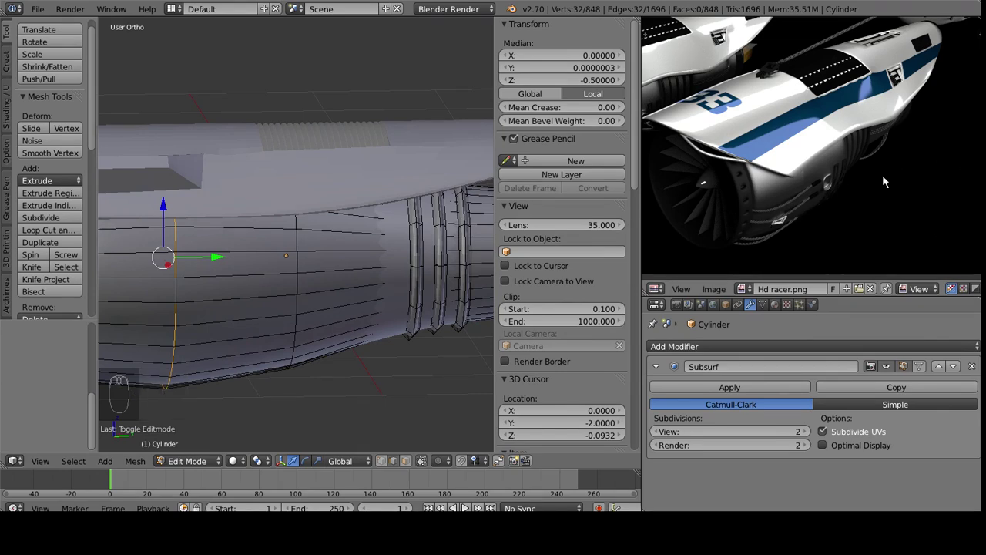
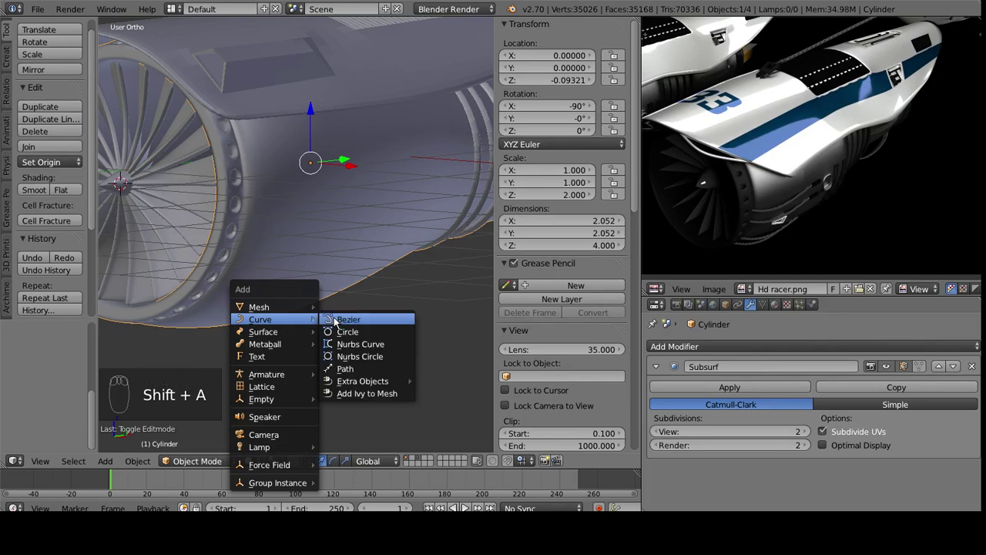
pyautogui.moveTo(349, 337); pyautogui.dragTo(332, 317)
pyautogui.press('KP_7')
pyautogui.middleClick(332, 320)
pyautogui.press('z')
pyautogui.press('r')
pyautogui.press('g')
pyautogui.click(367, 251)
# Add a Bezier curve and pick the edge loop along the nacelle side as its guide.
pyautogui.middleClick(325, 298)
pyautogui.press('Tab')
pyautogui.press('Tab')
pyautogui.middleClick(353, 260)
pyautogui.press('z')
pyautogui.click(351, 261)
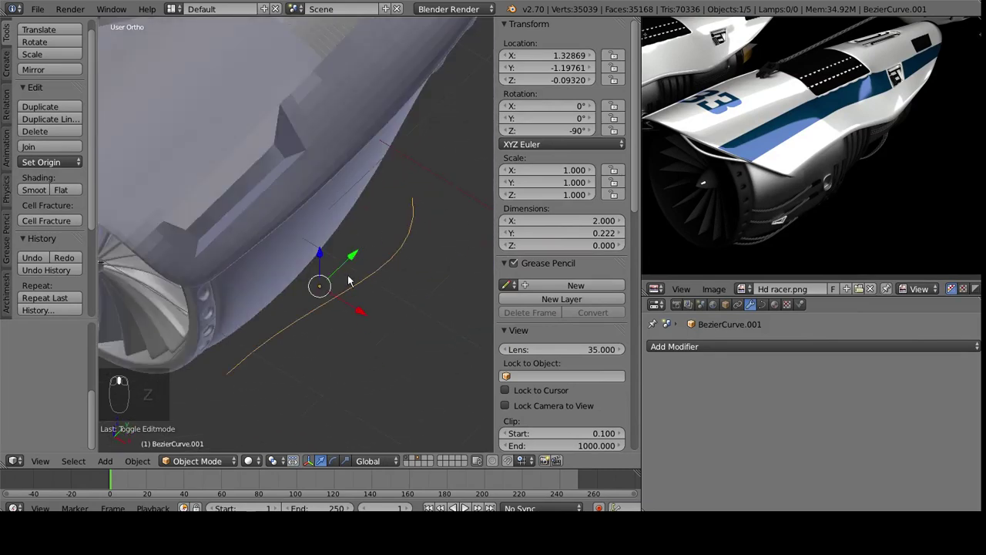
pyautogui.rightClick(268, 348)
pyautogui.click(268, 348)
pyautogui.middleClick(268, 348)
pyautogui.press('Tab')
pyautogui.rightClick(274, 333)
pyautogui.middleClick(344, 478)
pyautogui.click(383, 466)
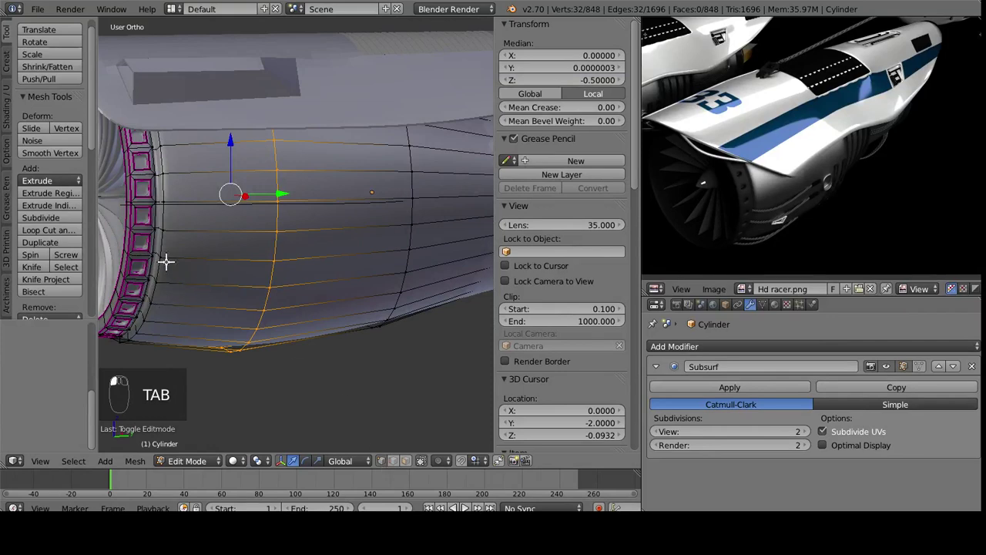
# Snap the curve's first control points onto casing vertices using Shift+S cursor snapping.
pyautogui.moveTo(163, 259); pyautogui.dragTo(214, 301)
pyautogui.press('shift+s')
pyautogui.middleClick(215, 301)
pyautogui.middleClick(248, 319)
pyautogui.press('Tab')
pyautogui.moveTo(331, 261); pyautogui.dragTo(266, 315)
pyautogui.press('Tab')
pyautogui.press('shift+s')
pyautogui.moveTo(309, 298); pyautogui.dragTo(275, 250)
pyautogui.press('Tab')
pyautogui.moveTo(340, 293); pyautogui.dragTo(333, 235)
# Snap the remaining curve end points onto casing vertices so the hose path traces the nacelle surface.
pyautogui.press('Tab')
pyautogui.middleClick(409, 252)
pyautogui.moveTo(409, 252); pyautogui.dragTo(273, 377)
pyautogui.moveTo(342, 334); pyautogui.dragTo(272, 378)
pyautogui.press('shift+s')
pyautogui.rightClick(273, 376)
pyautogui.press('shift+s')
pyautogui.press('Tab')
pyautogui.moveTo(268, 292); pyautogui.dragTo(335, 274)
pyautogui.press('Tab')
pyautogui.press('shift+s')
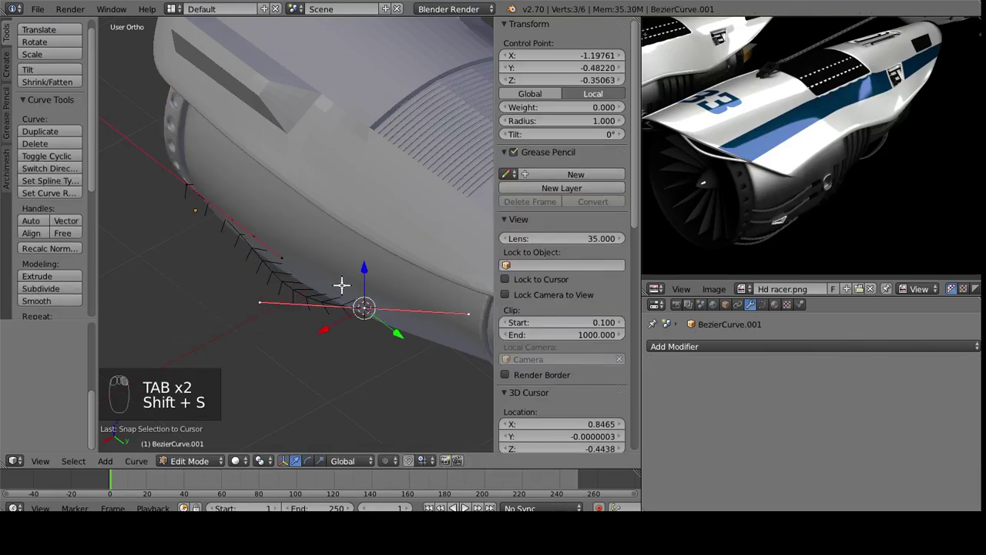
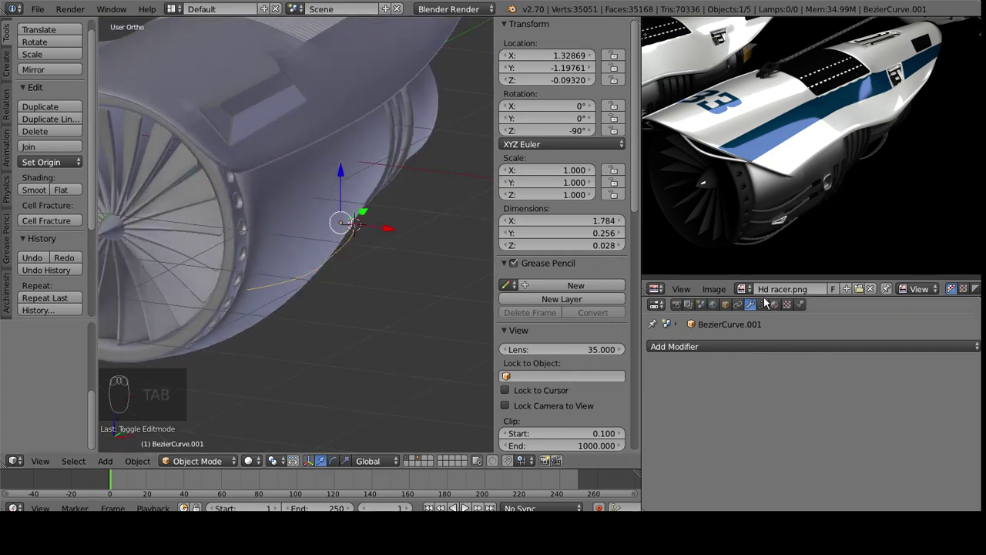
# Give the curve Bevel Depth 0.025 and Bevel Resolution 2 in its Geometry settings.
pyautogui.click(772, 309)
pyautogui.click(852, 421)
pyautogui.middleClick(770, 450)
pyautogui.click(769, 450)
pyautogui.click(889, 436)
pyautogui.moveTo(384, 305); pyautogui.dragTo(907, 436)
pyautogui.click(907, 436)
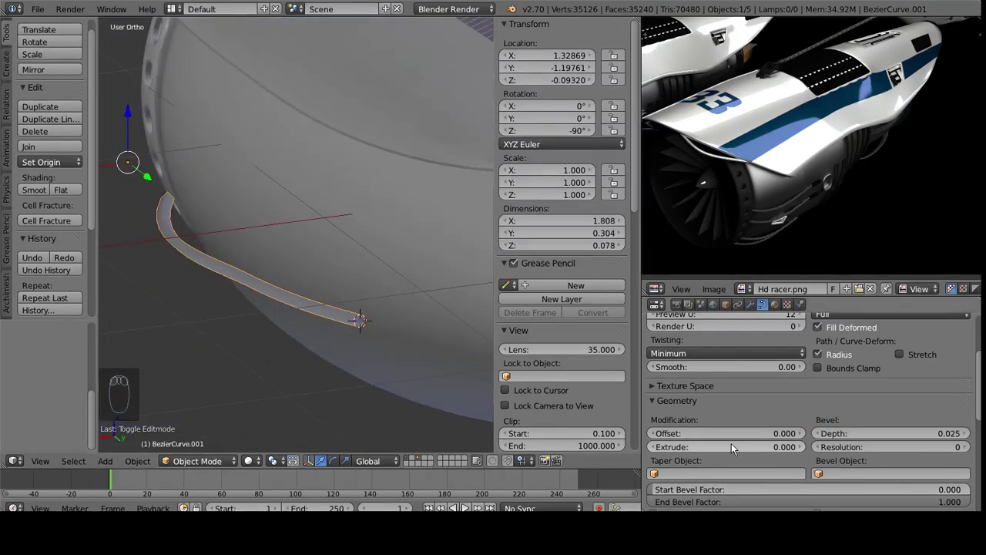
pyautogui.click(927, 453)
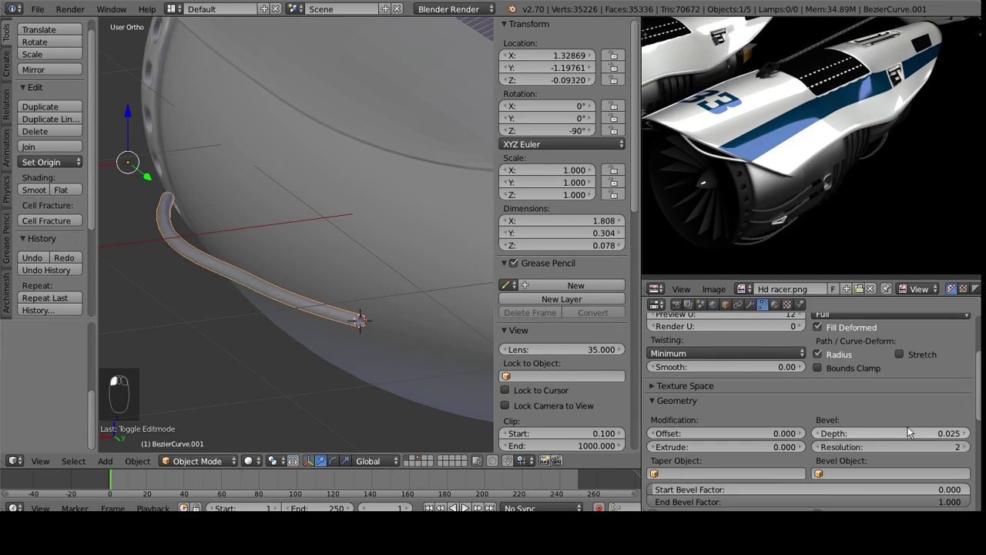
# Nudge the hose's control points in Edit Mode so the tube hugs the casing near the vent ring.
pyautogui.moveTo(332, 334); pyautogui.dragTo(417, 167)
pyautogui.press('z')
pyautogui.moveTo(399, 262); pyautogui.dragTo(219, 306)
pyautogui.press('Tab')
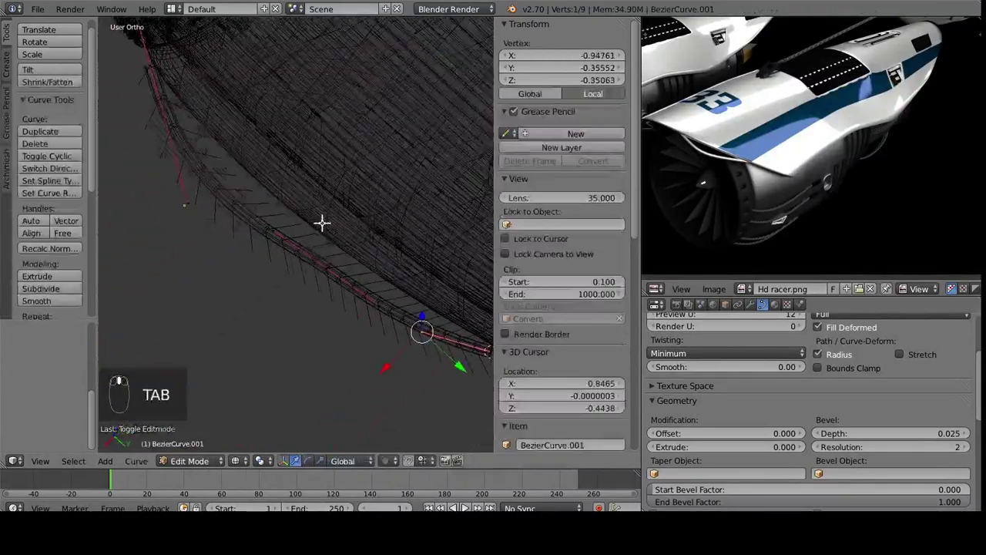
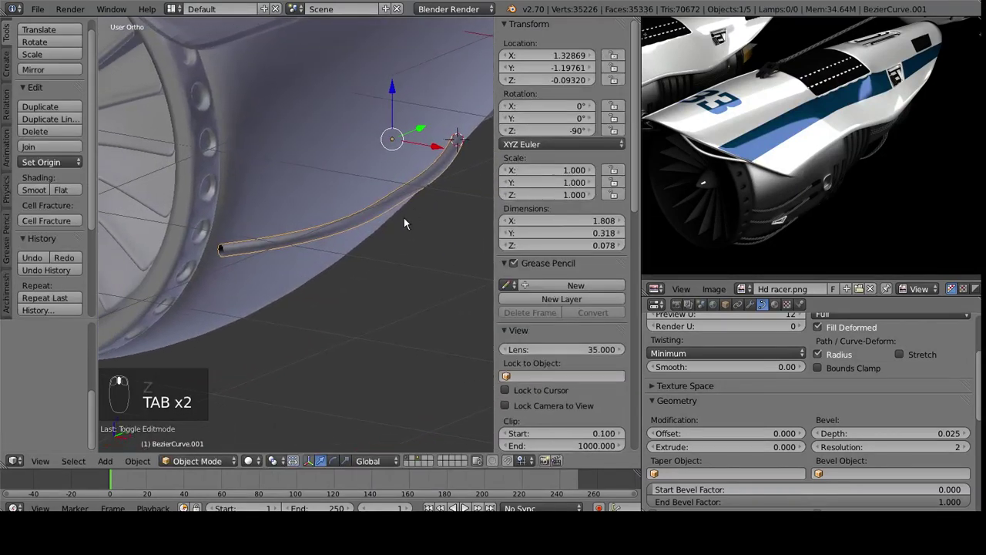
pyautogui.press('Tab')
pyautogui.moveTo(301, 304); pyautogui.dragTo(218, 325)
pyautogui.moveTo(188, 302); pyautogui.dragTo(222, 280)
pyautogui.moveTo(218, 325); pyautogui.dragTo(261, 269)
pyautogui.click(262, 269)
pyautogui.press('Tab')
pyautogui.press('Tab')
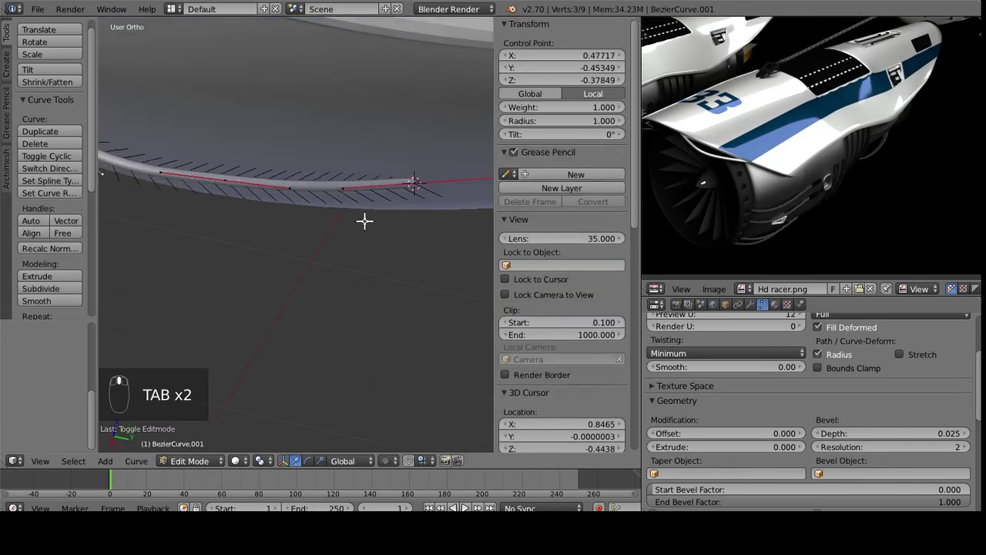
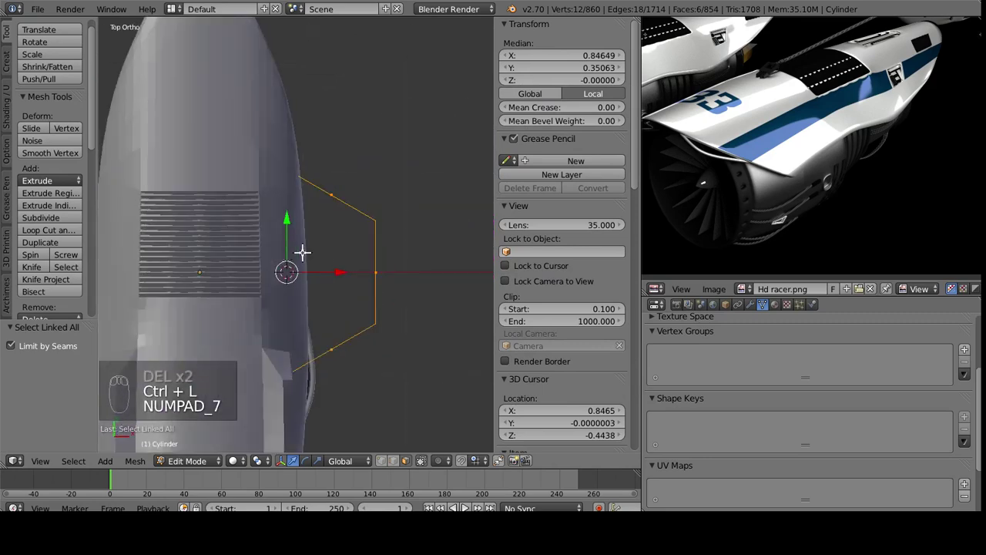
# Rotate and scale the open connector tube flatter so it lies along the casing side like a fairing.
pyautogui.press('KP_3')
pyautogui.press('r')
pyautogui.press('s')
pyautogui.click(262, 254)
pyautogui.moveTo(285, 285); pyautogui.dragTo(298, 318)
pyautogui.press('ctrl+z')
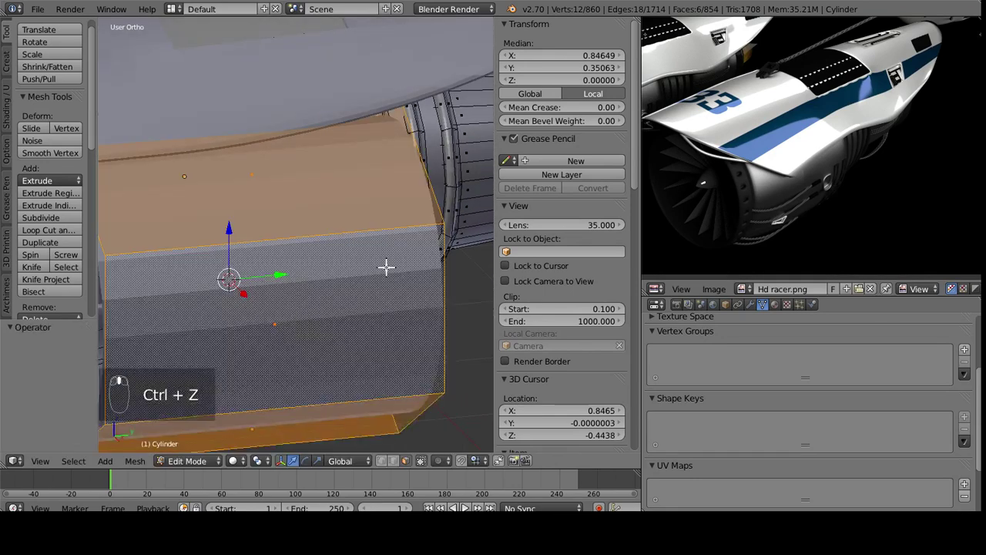
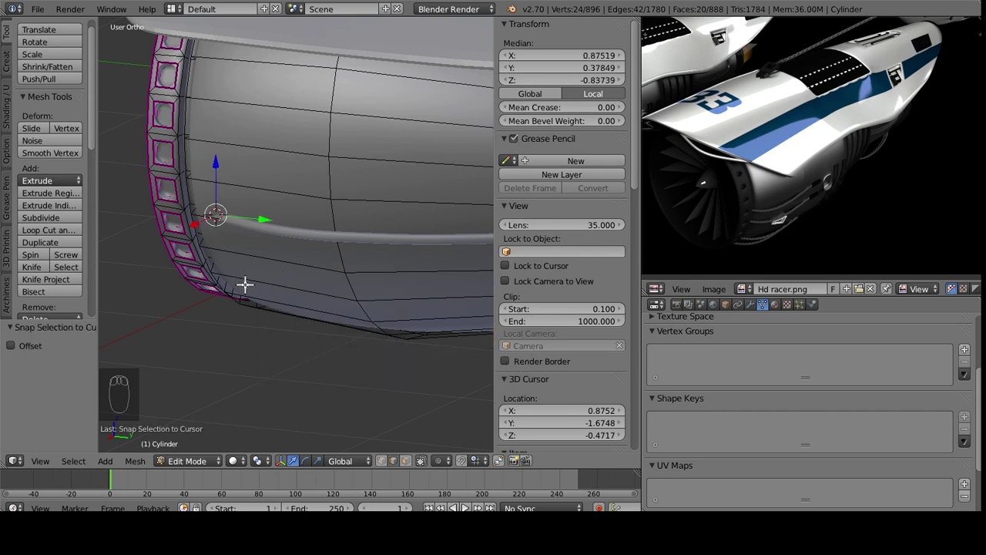
# Snap the cursor to the selection and rotate the connector to follow the hose, checking top and bottom views.
pyautogui.press('ctrl+z')
pyautogui.press('shift+s')
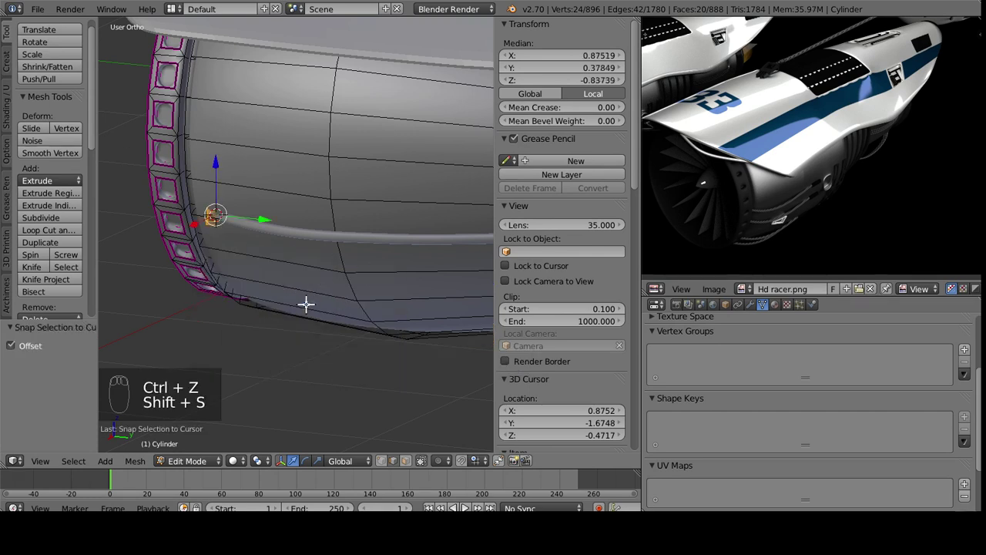
pyautogui.moveTo(295, 296); pyautogui.dragTo(372, 335)
pyautogui.press('KP_7')
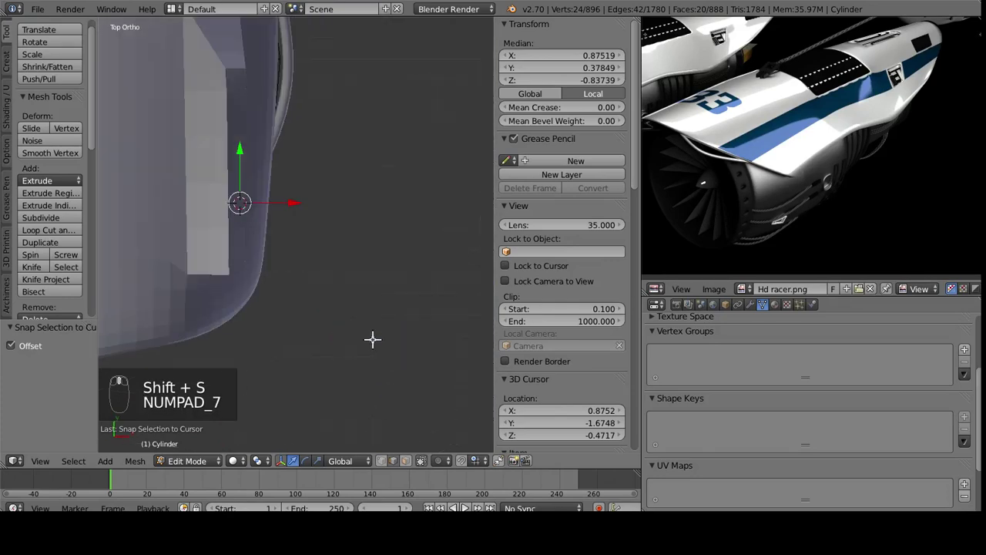
pyautogui.press('ctrl+KP_7')
pyautogui.moveTo(372, 335); pyautogui.dragTo(250, 105)
pyautogui.press('r')
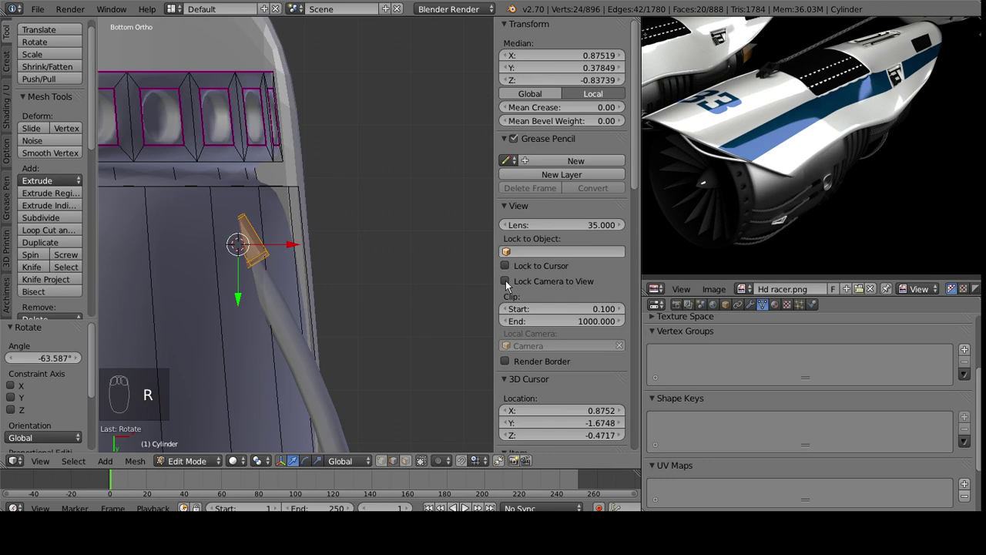
pyautogui.moveTo(506, 291); pyautogui.dragTo(363, 449)
pyautogui.press('Tab')
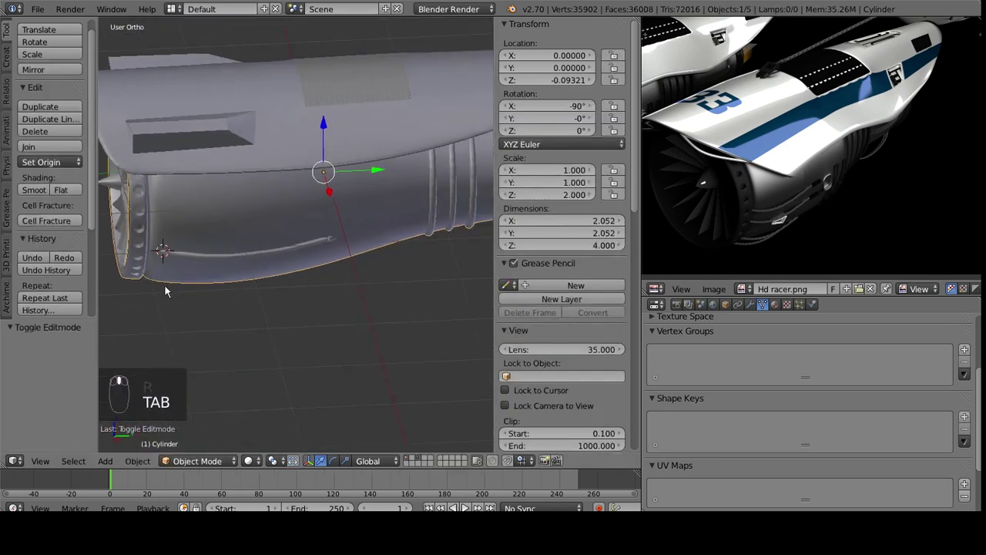
# Duplicate the side hose curve and place the copy just below the first hose.
pyautogui.moveTo(252, 267); pyautogui.dragTo(311, 180)
pyautogui.press('shift+d')
pyautogui.rightClick(306, 183)
pyautogui.click(301, 202)
pyautogui.middleClick(302, 201)
pyautogui.rightClick(303, 168)
pyautogui.moveTo(303, 168); pyautogui.dragTo(452, 208)
pyautogui.moveTo(450, 198); pyautogui.dragTo(487, 165)
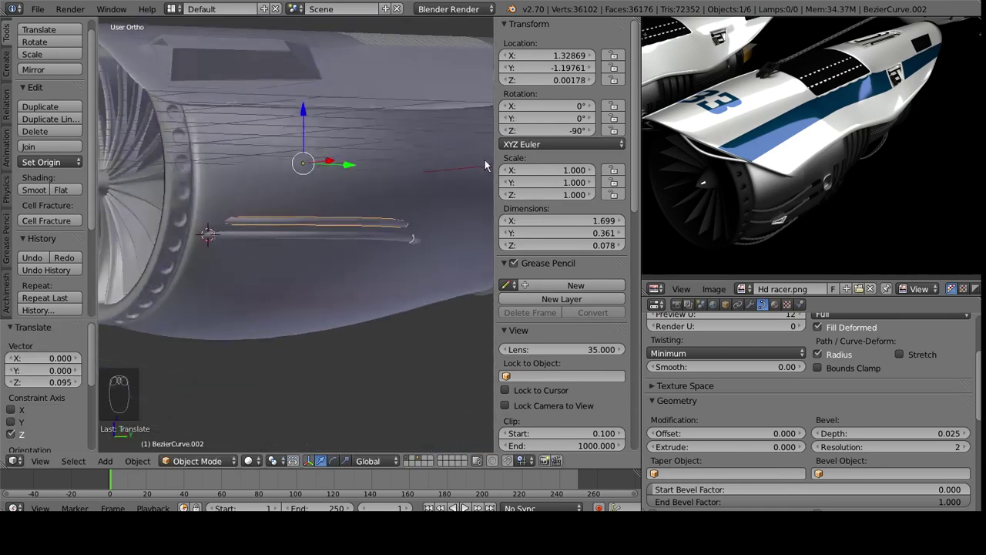
# Select the small connector vertices on the nacelle mesh for the new hose.
pyautogui.press('shift+d')
pyautogui.moveTo(378, 214); pyautogui.dragTo(397, 261)
pyautogui.click(305, 127)
pyautogui.middleClick(367, 236)
pyautogui.middleClick(356, 215)
pyautogui.click(350, 214)
pyautogui.middleClick(351, 214)
pyautogui.click(347, 215)
pyautogui.middleClick(346, 215)
pyautogui.click(201, 205)
pyautogui.moveTo(201, 205); pyautogui.dragTo(480, 241)
pyautogui.moveTo(480, 241); pyautogui.dragTo(481, 245)
# Duplicate the connector and move the copy down along Z onto the lower hose.
pyautogui.press('Tab')
pyautogui.press('ctrl+l')
pyautogui.moveTo(431, 222); pyautogui.dragTo(260, 143)
pyautogui.press('shift+d')
pyautogui.click(260, 144)
pyautogui.middleClick(292, 207)
pyautogui.middleClick(291, 274)
pyautogui.click(306, 221)
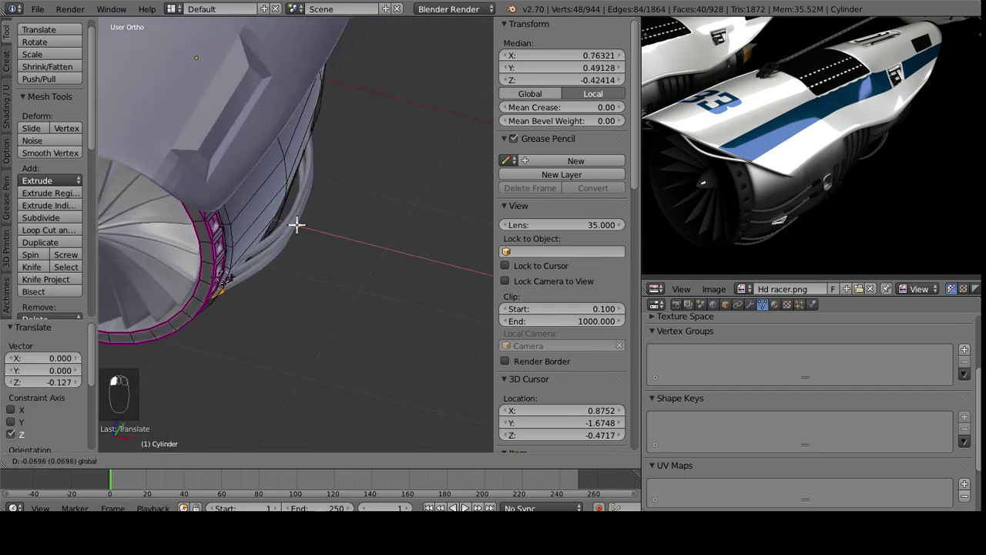
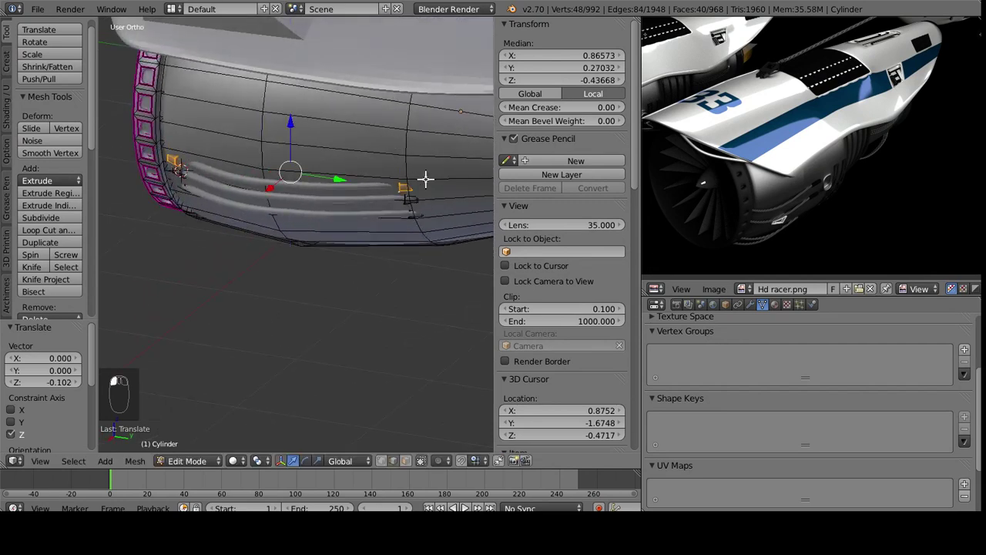
# Move the new connectors down the side and slide them along X to the hose ends.
pyautogui.moveTo(376, 187); pyautogui.dragTo(314, 173)
pyautogui.moveTo(315, 172); pyautogui.dragTo(386, 169)
pyautogui.press('ctrl+l')
pyautogui.click(362, 173)
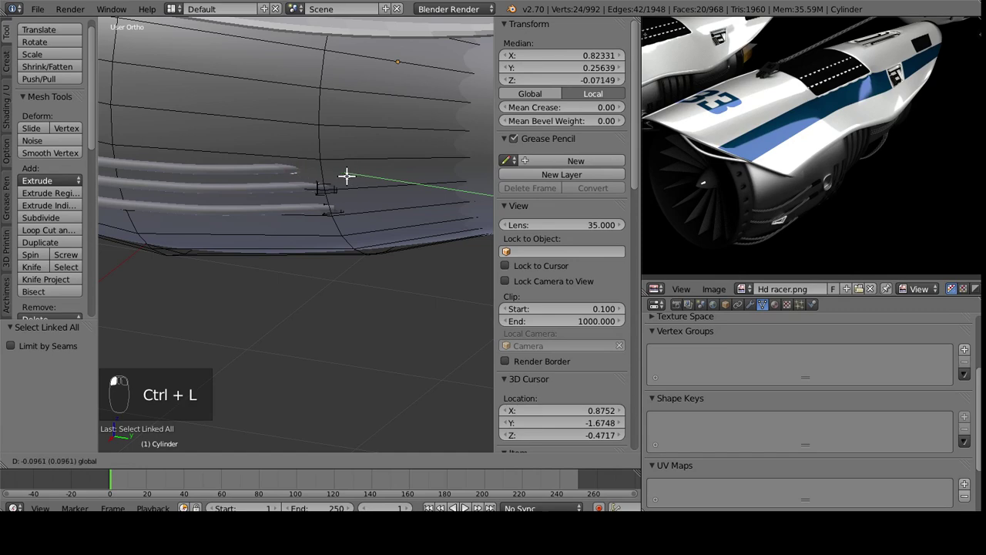
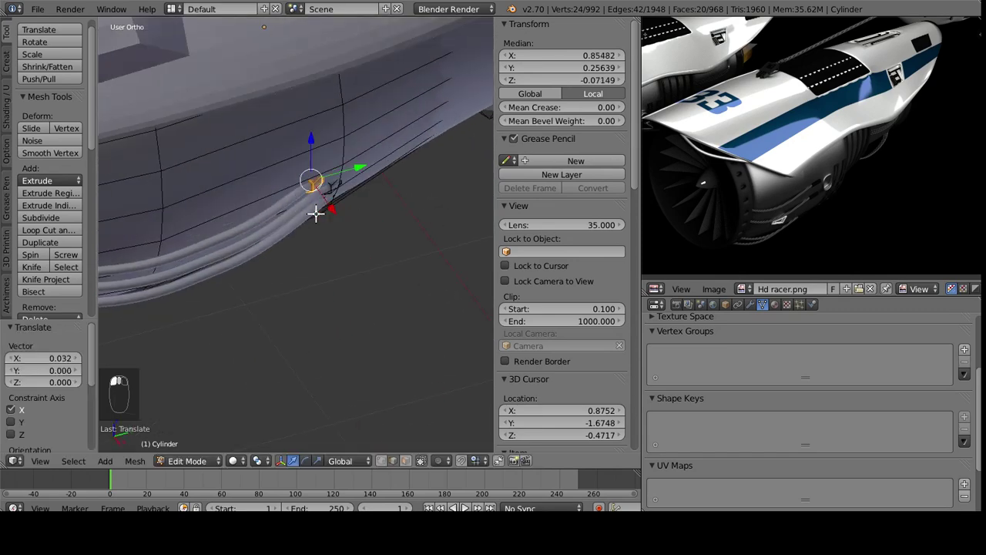
pyautogui.moveTo(318, 189); pyautogui.dragTo(170, 60)
pyautogui.press('Tab')
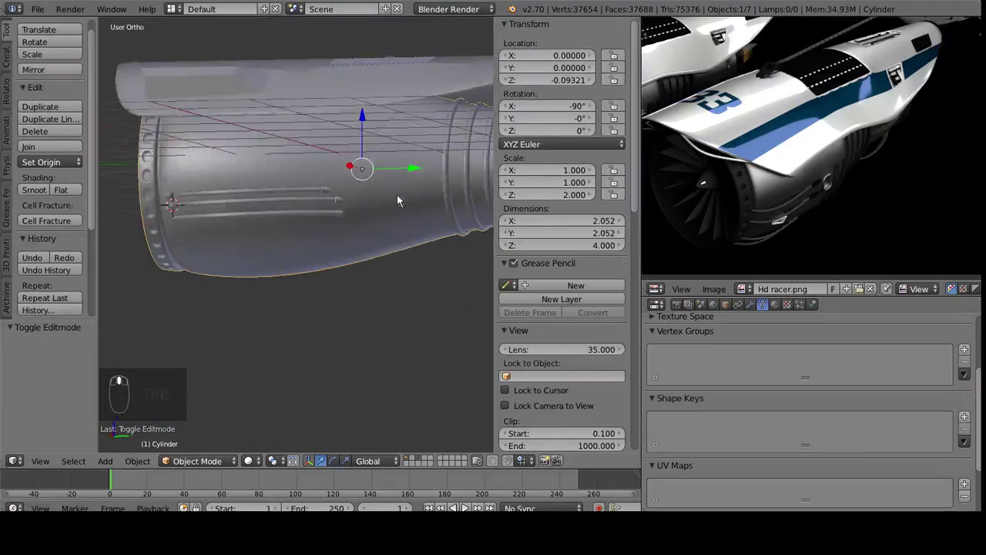
pyautogui.moveTo(228, 201); pyautogui.dragTo(244, 197)
# Select the whole front connector and nudge it onto the end of its hose.
pyautogui.press('Tab')
pyautogui.press('Tab')
pyautogui.middleClick(250, 203)
pyautogui.press('Tab')
pyautogui.press('ctrl+l')
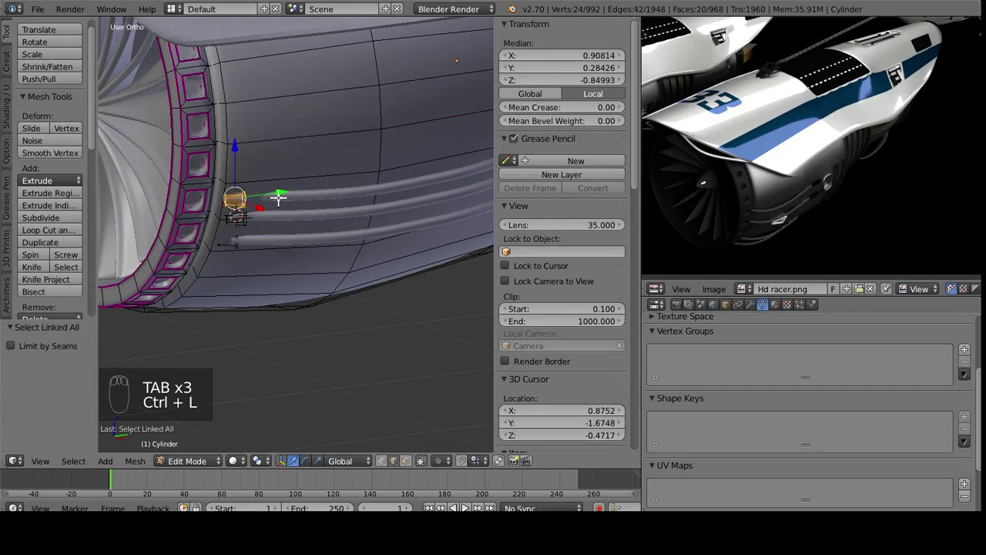
pyautogui.moveTo(283, 191); pyautogui.dragTo(228, 222)
pyautogui.press('Tab')
pyautogui.middleClick(293, 235)
pyautogui.click(228, 223)
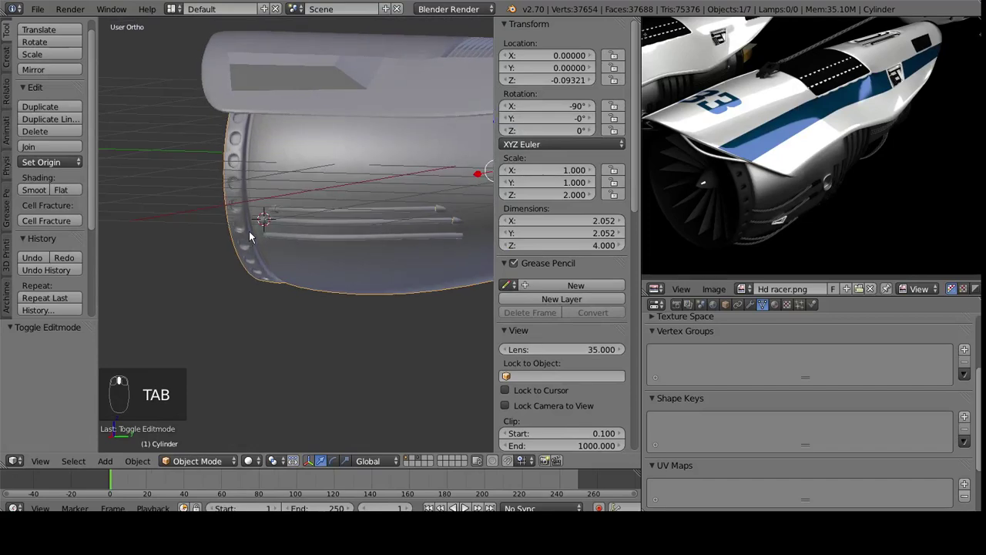
pyautogui.press('Tab')
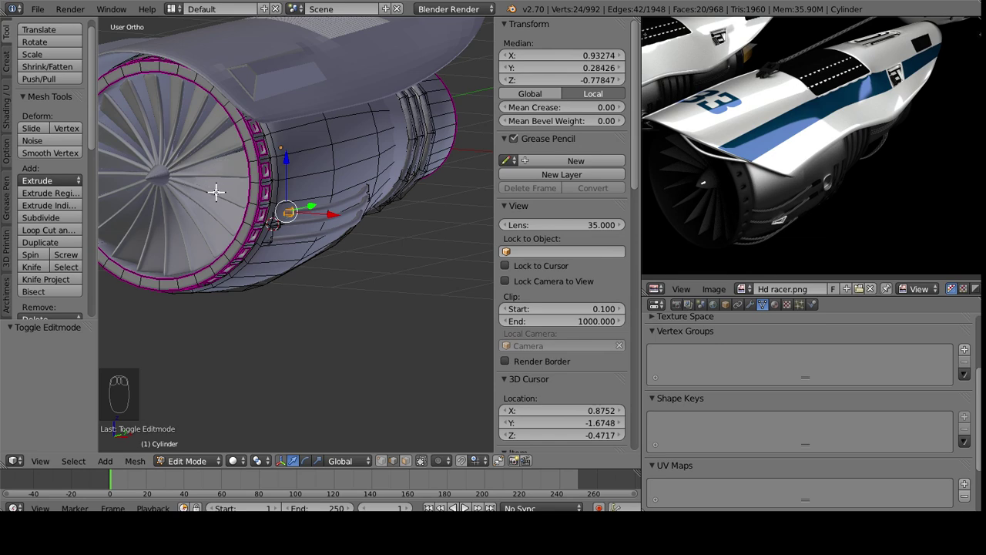
# Bend the hose curve's control points so it follows the nacelle side.
pyautogui.press('Tab')
pyautogui.moveTo(208, 257); pyautogui.dragTo(337, 269)
pyautogui.moveTo(318, 205); pyautogui.dragTo(218, 205)
pyautogui.moveTo(285, 252); pyautogui.dragTo(335, 255)
pyautogui.press('shift+s')
pyautogui.moveTo(214, 206); pyautogui.dragTo(347, 285)
pyautogui.moveTo(343, 288); pyautogui.dragTo(465, 232)
pyautogui.moveTo(358, 255); pyautogui.dragTo(241, 225)
pyautogui.press('ctrl+j')
pyautogui.press('Tab')
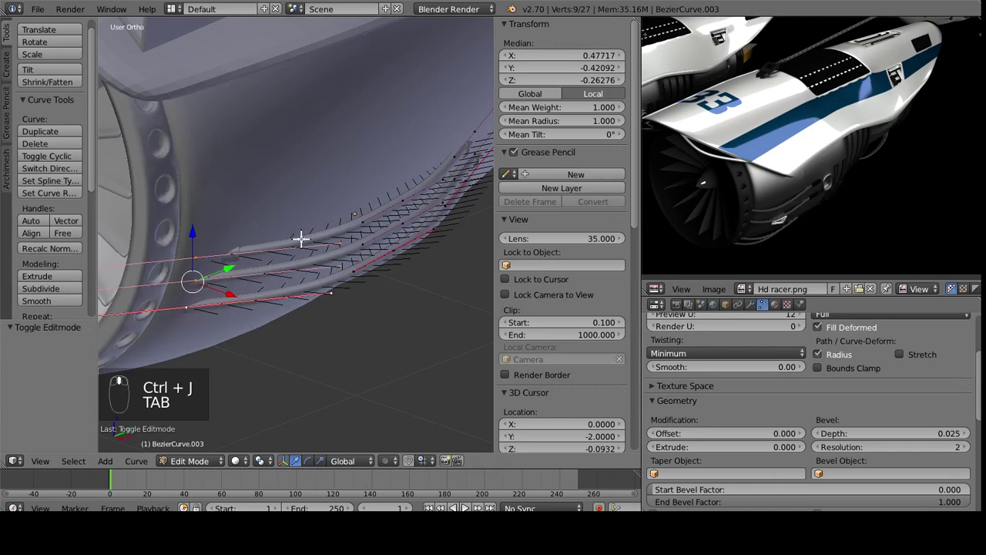
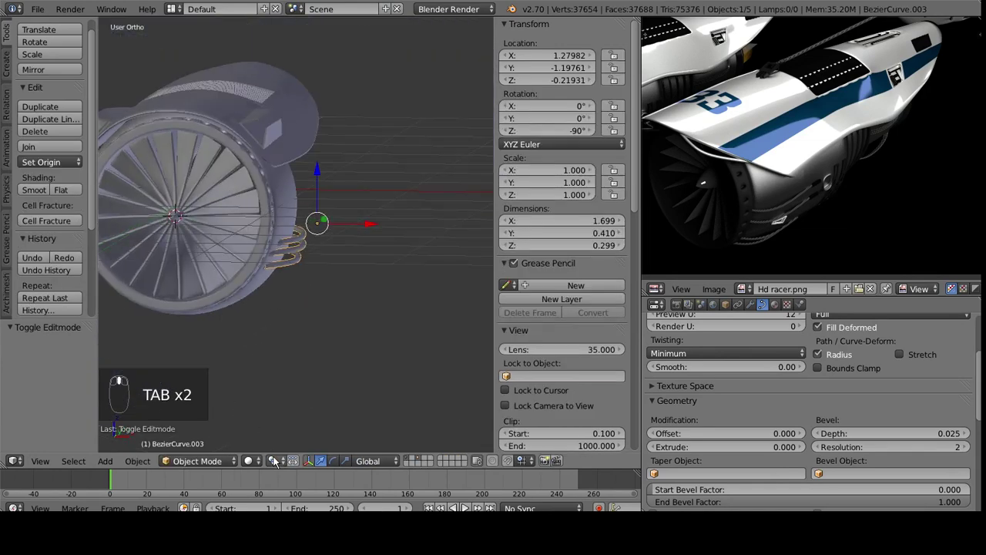
# Duplicate the side hoses, mirror the copy with S X -1 and join all hoses into one object.
pyautogui.click(281, 468)
pyautogui.moveTo(293, 328); pyautogui.dragTo(449, 215)
pyautogui.press('shift+d')
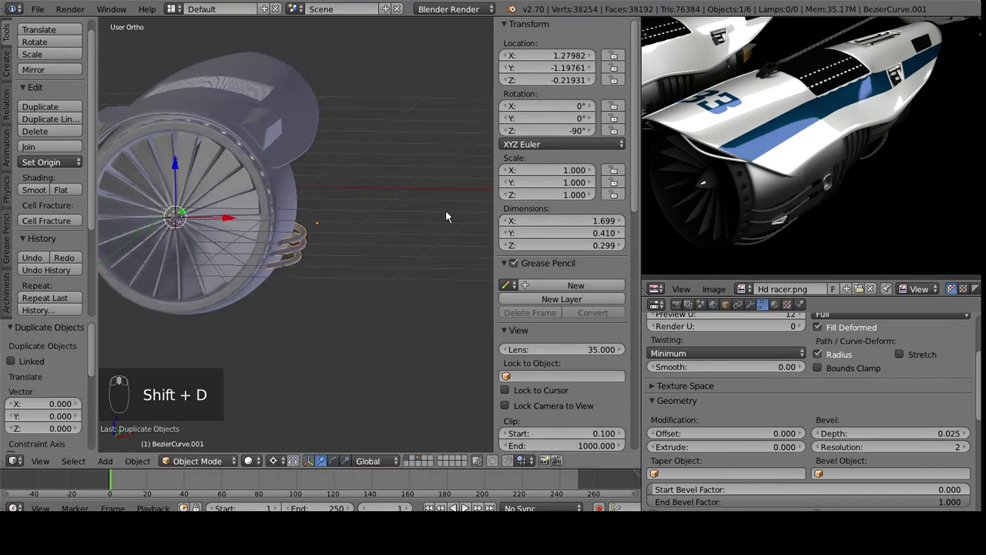
pyautogui.press('s')
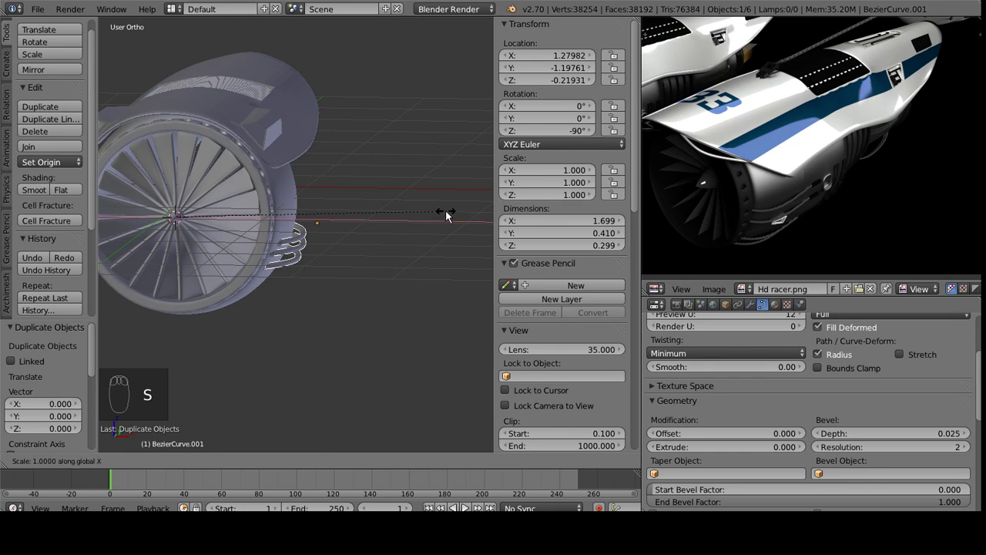
pyautogui.moveTo(222, 269); pyautogui.dragTo(412, 234)
pyautogui.moveTo(310, 229); pyautogui.dragTo(412, 234)
pyautogui.press('ctrl+j')
pyautogui.moveTo(407, 223); pyautogui.dragTo(216, 252)
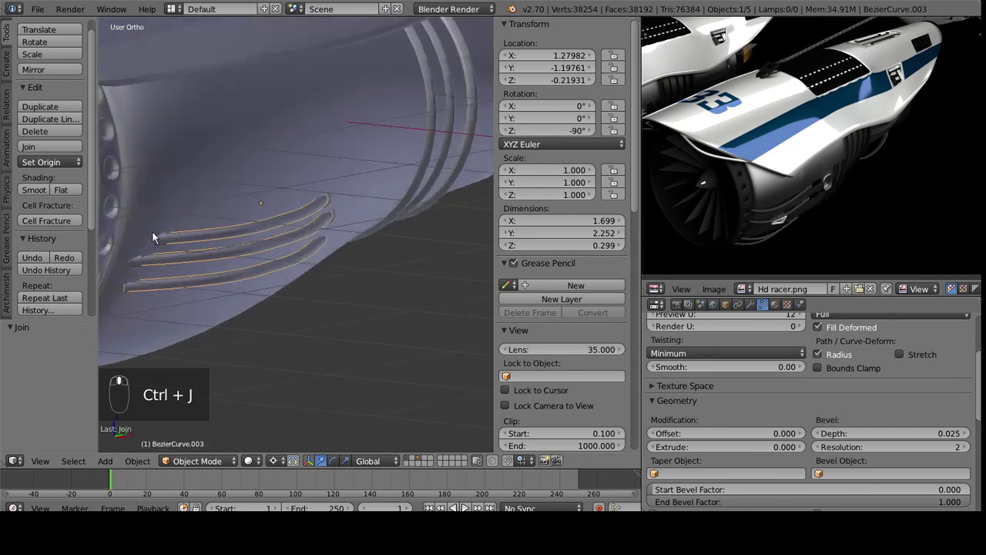
# Select the connector vertices at the hose ends in the nacelle mesh.
pyautogui.press('Tab')
pyautogui.press('Tab')
pyautogui.moveTo(188, 196); pyautogui.dragTo(391, 284)
pyautogui.press('Tab')
pyautogui.press('ctrl+z')
pyautogui.moveTo(325, 243); pyautogui.dragTo(260, 291)
pyautogui.click(391, 283)
pyautogui.click(235, 293)
# Duplicate the connectors, mirror them across the nacelle with S X -1 and return to object mode.
pyautogui.moveTo(262, 295); pyautogui.dragTo(390, 467)
pyautogui.press('ctrl+z')
pyautogui.press('ctrl+z')
pyautogui.press('ctrl+z')
pyautogui.press('ctrl+z')
pyautogui.press('ctrl+z')
pyautogui.middleClick(389, 467)
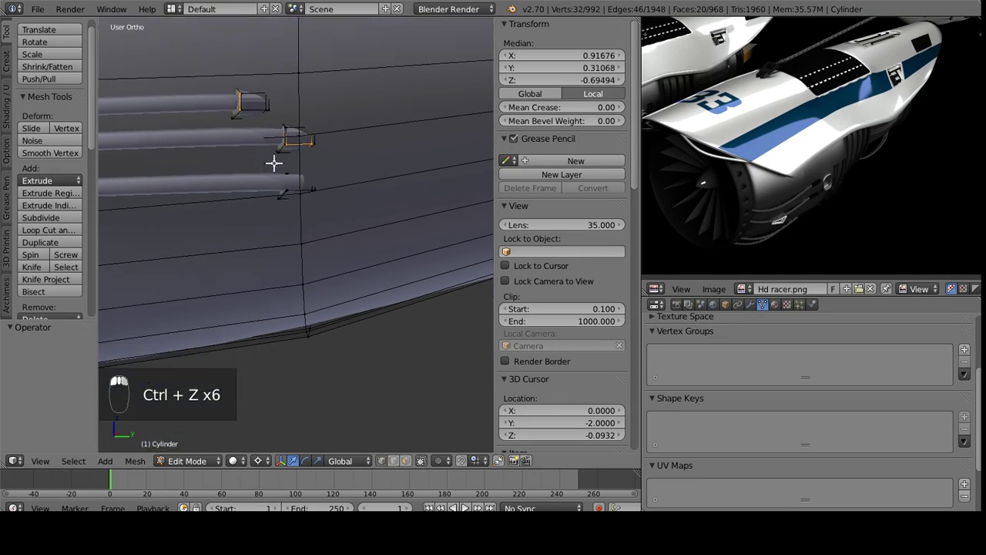
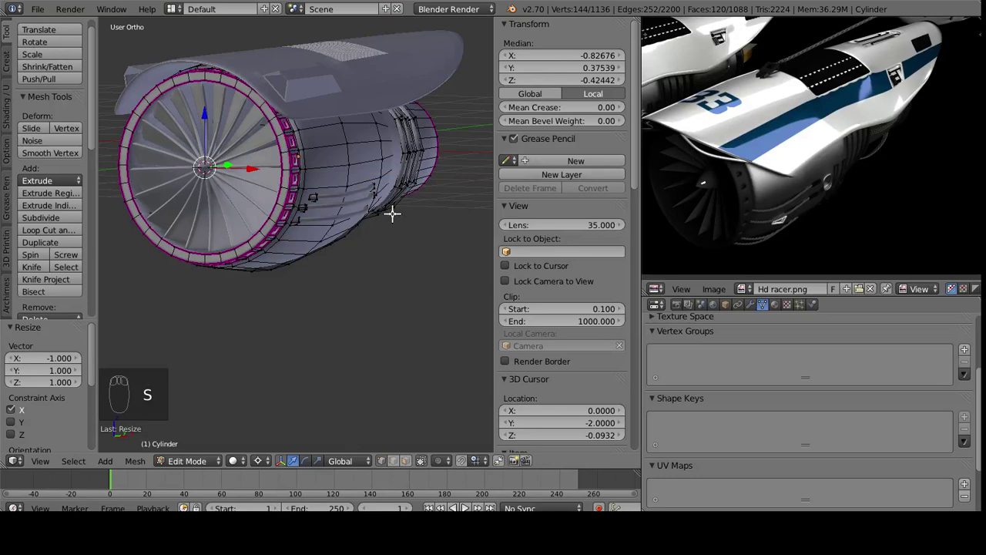
pyautogui.moveTo(215, 189); pyautogui.dragTo(174, 221)
pyautogui.press('Tab')
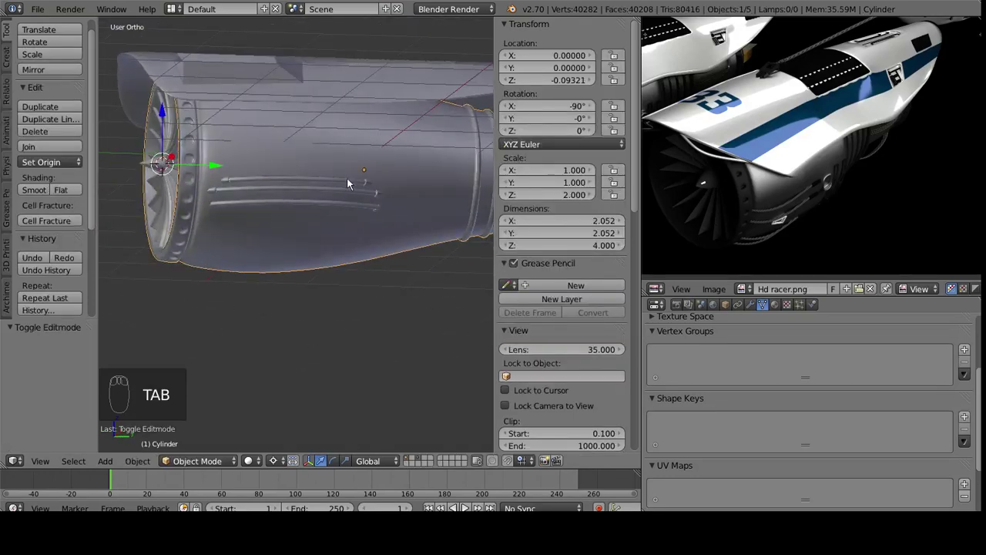
pyautogui.moveTo(285, 165); pyautogui.dragTo(192, 233)
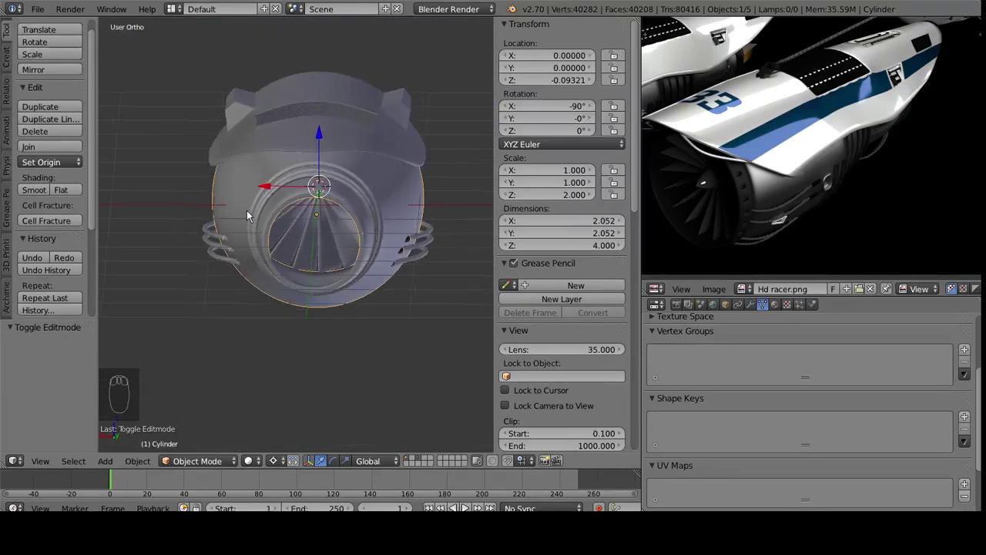
pyautogui.moveTo(279, 254); pyautogui.dragTo(340, 231)
pyautogui.moveTo(353, 266); pyautogui.dragTo(245, 144)
pyautogui.moveTo(273, 245); pyautogui.dragTo(219, 329)
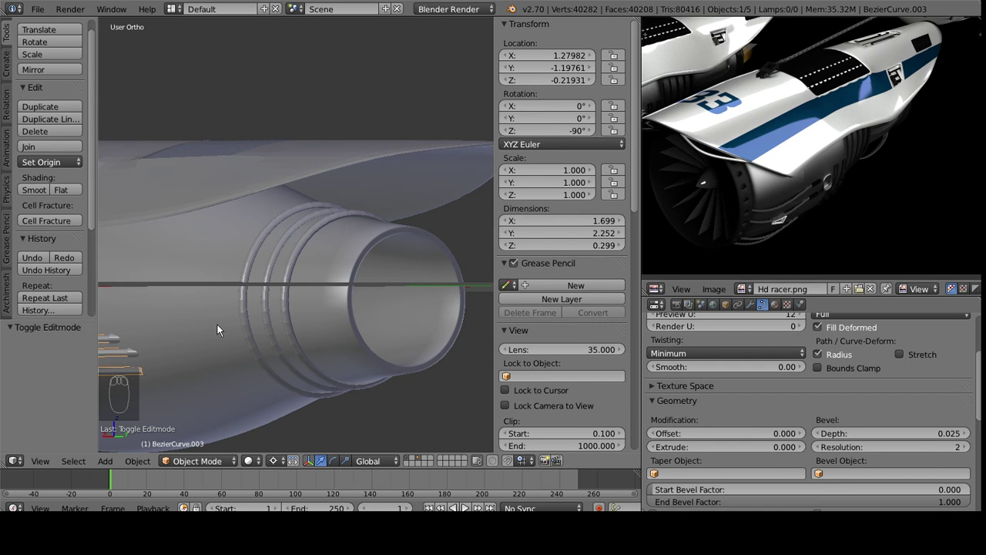